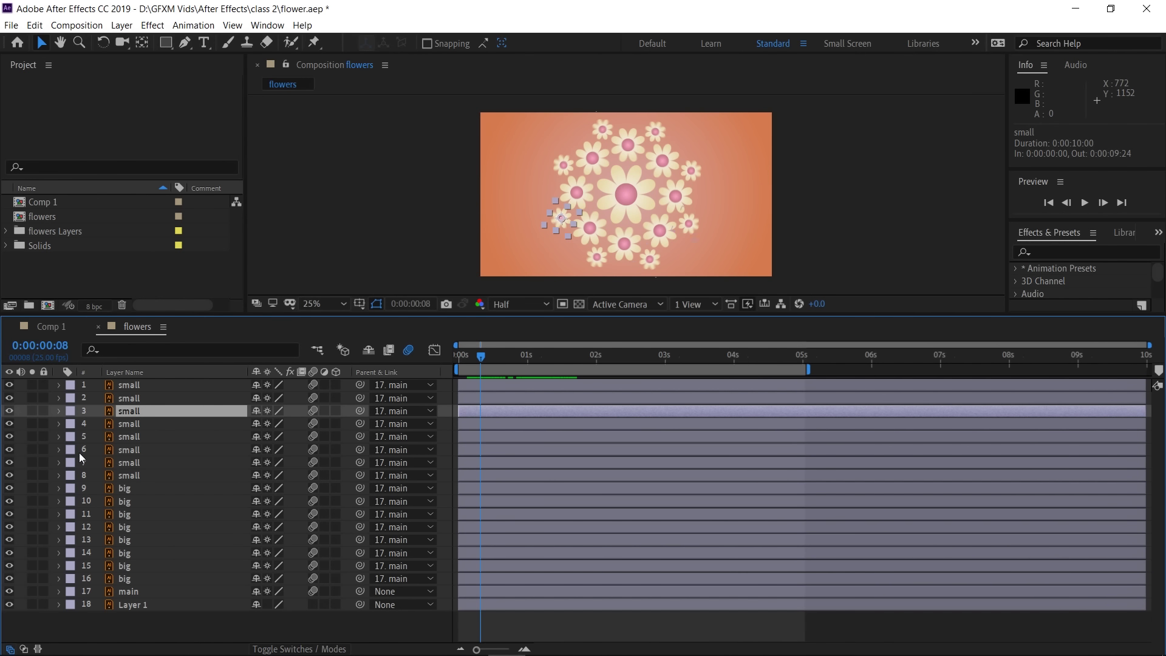
Select the main flower layer and extend the selection across all seventeen flower layers
left_click(165, 602)
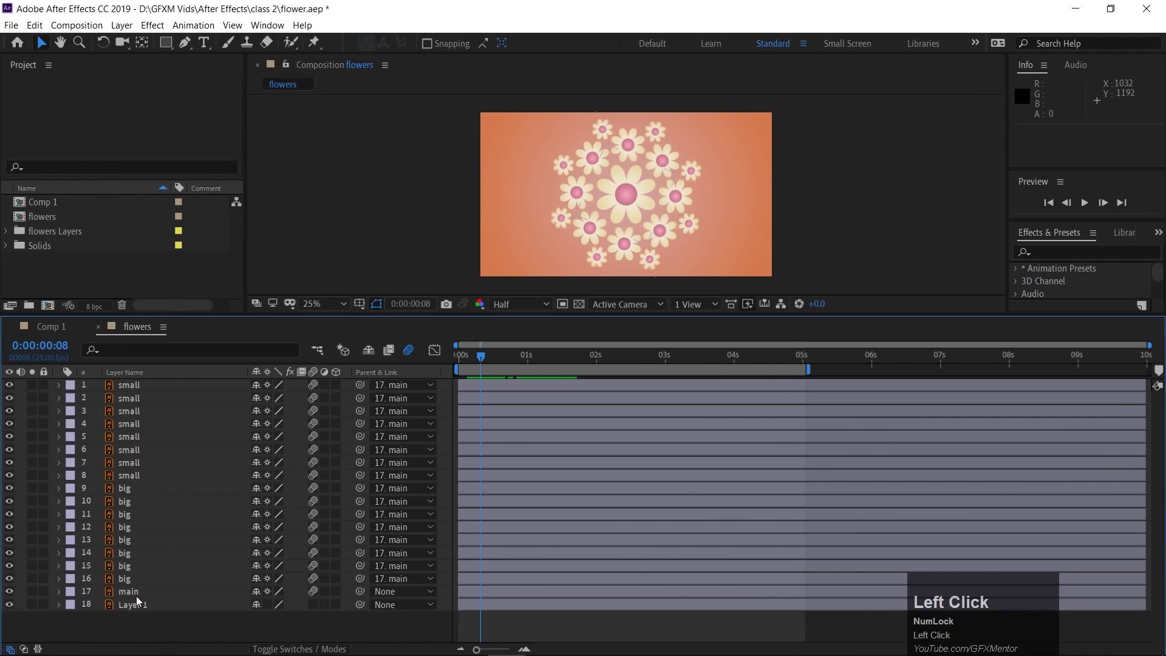
left_click(143, 596)
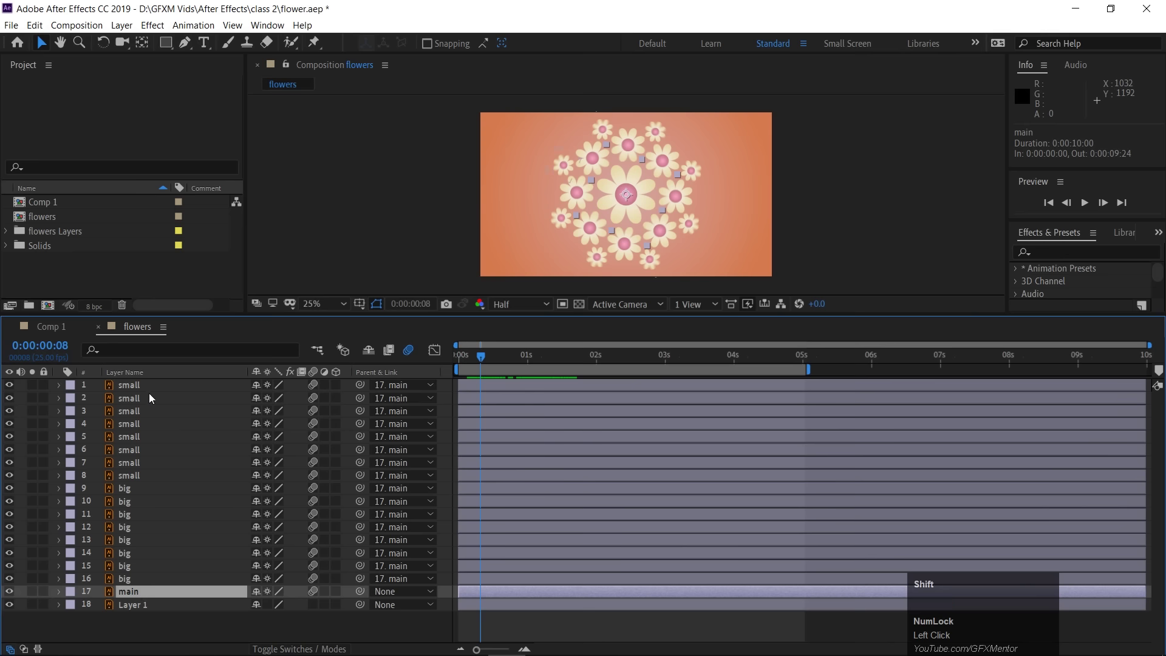
left_click(154, 390)
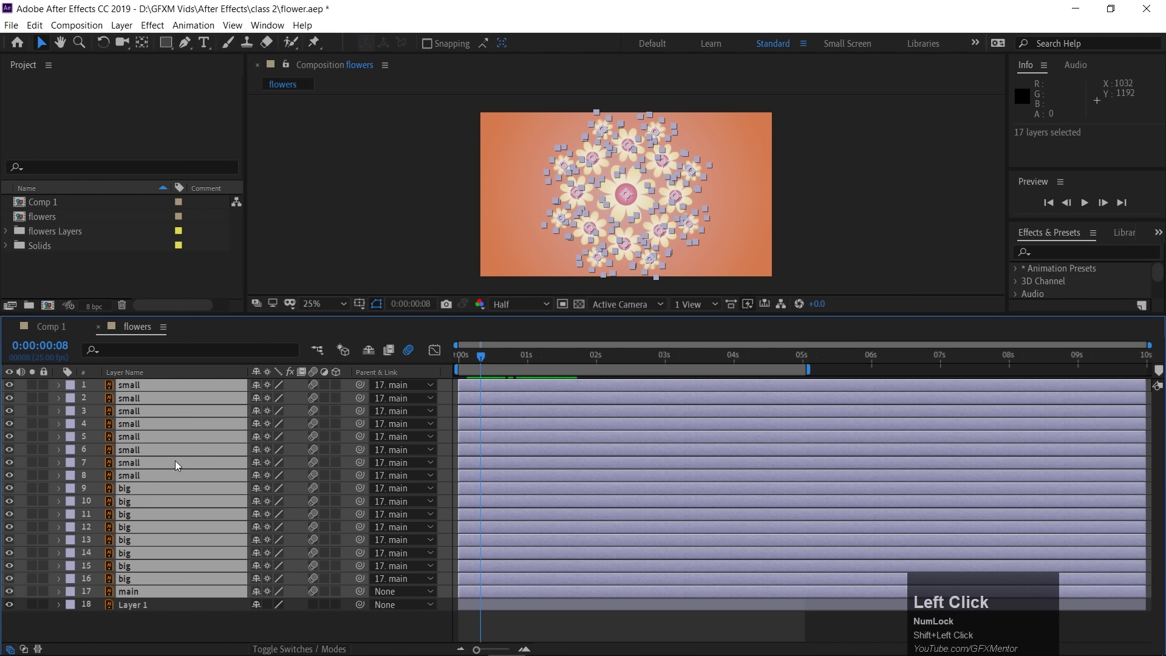
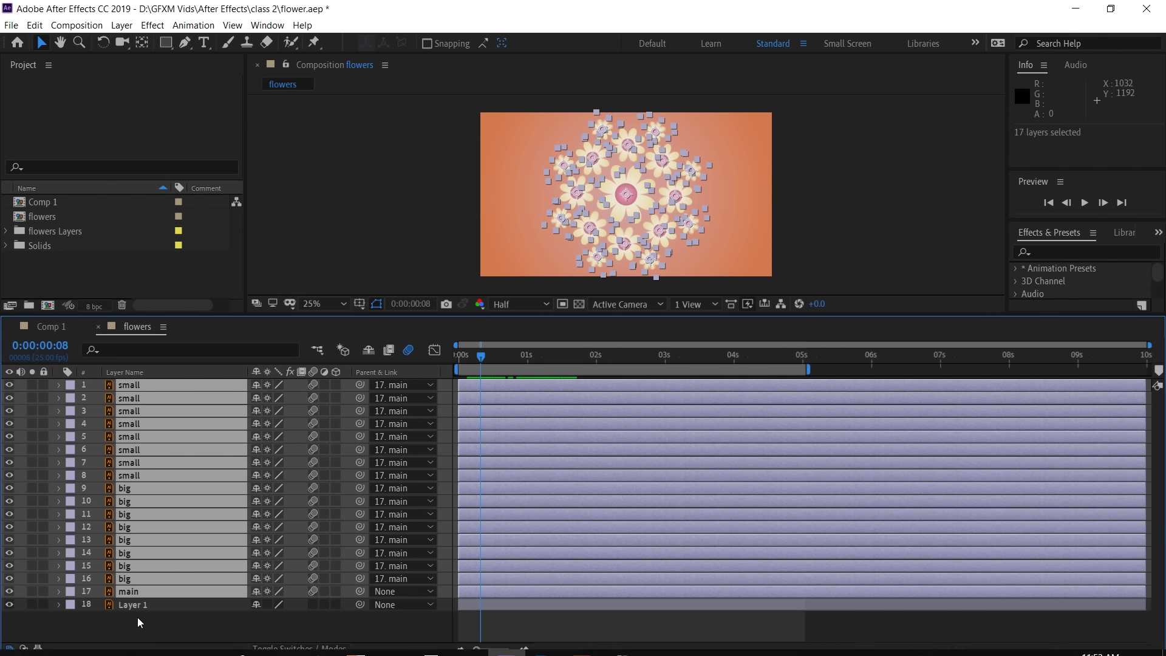
left_click_drag(140, 621, 130, 611)
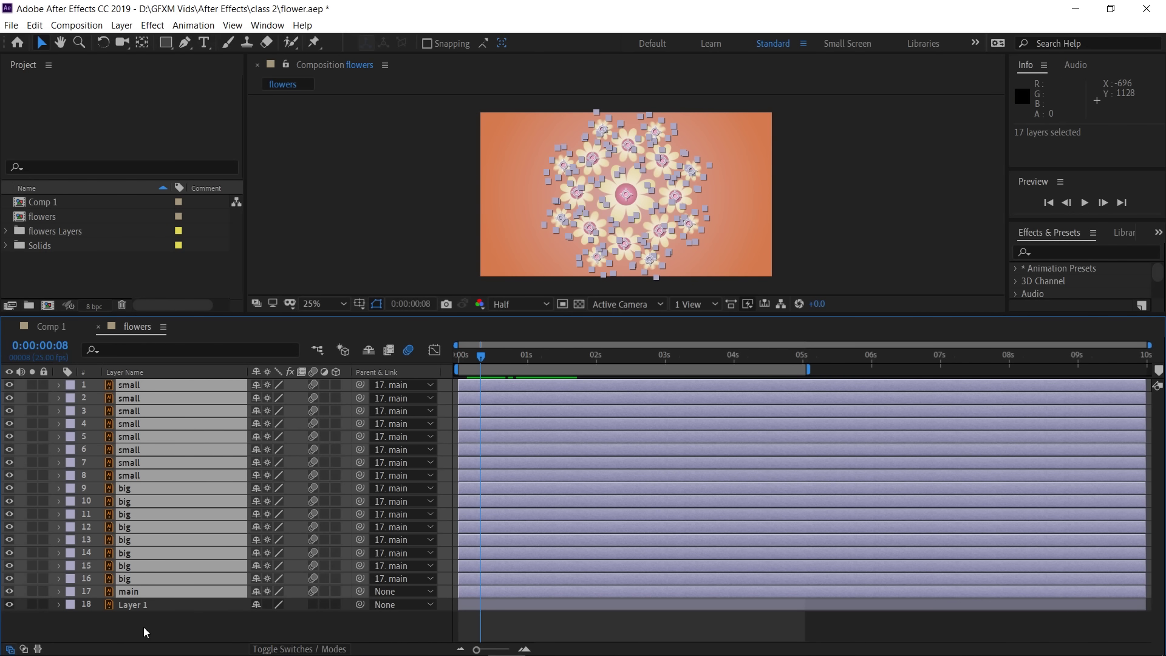
Re-select all the flower layers from 'main' and bring up the Layer menu for pre-composing
left_click(151, 630)
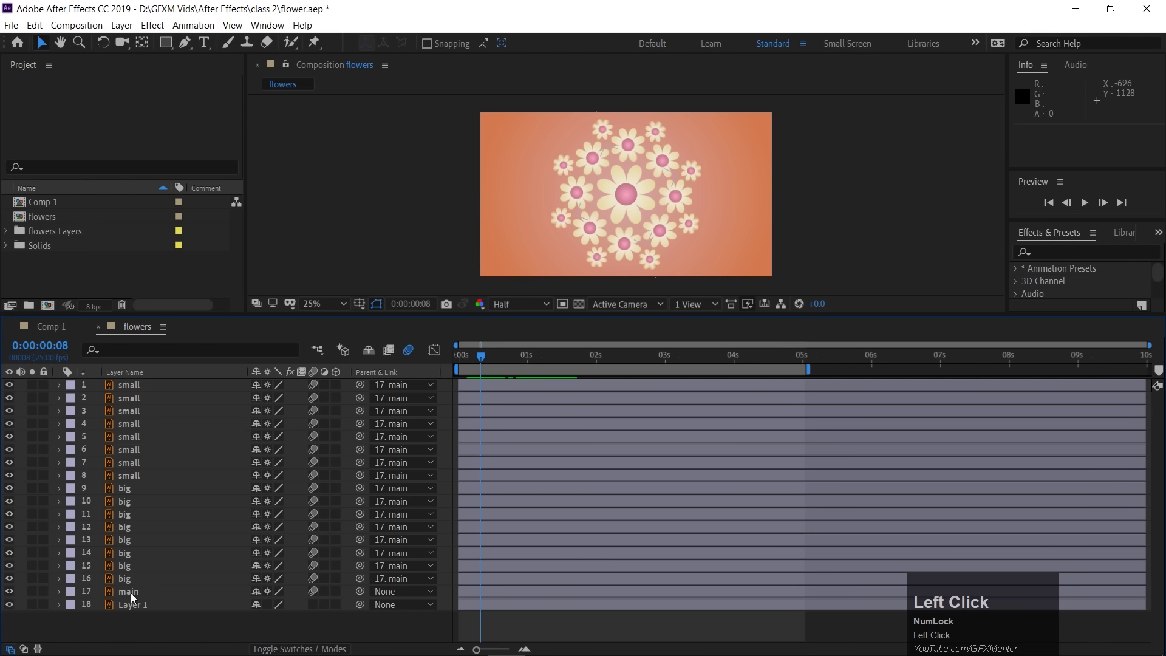
left_click(133, 596)
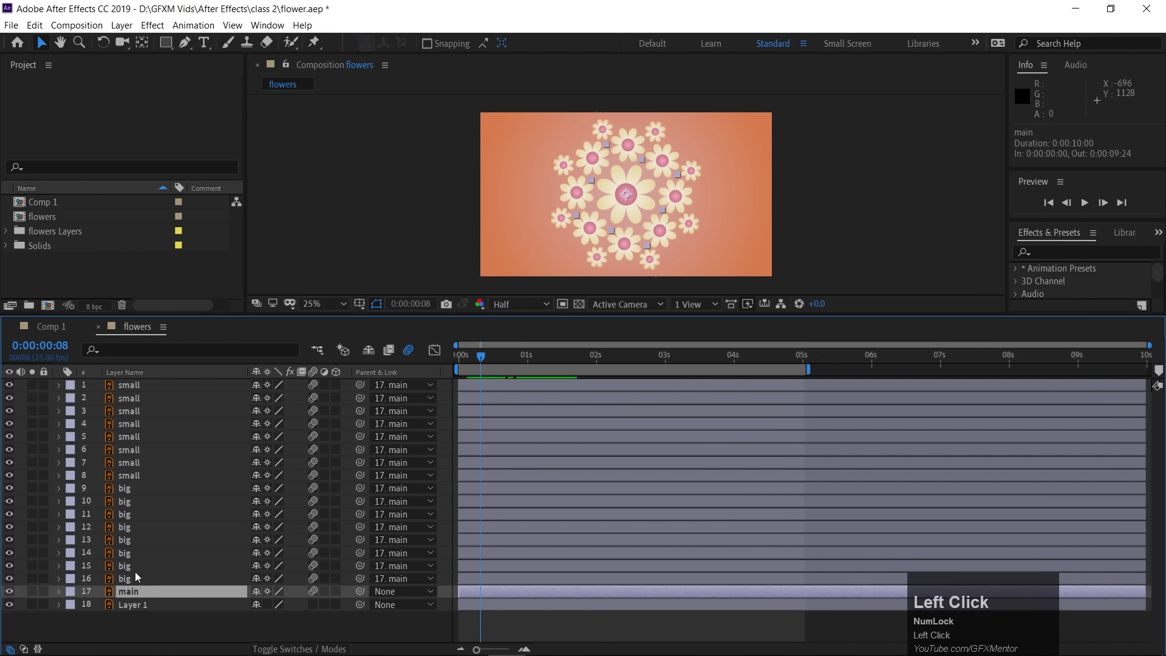
left_click(141, 388)
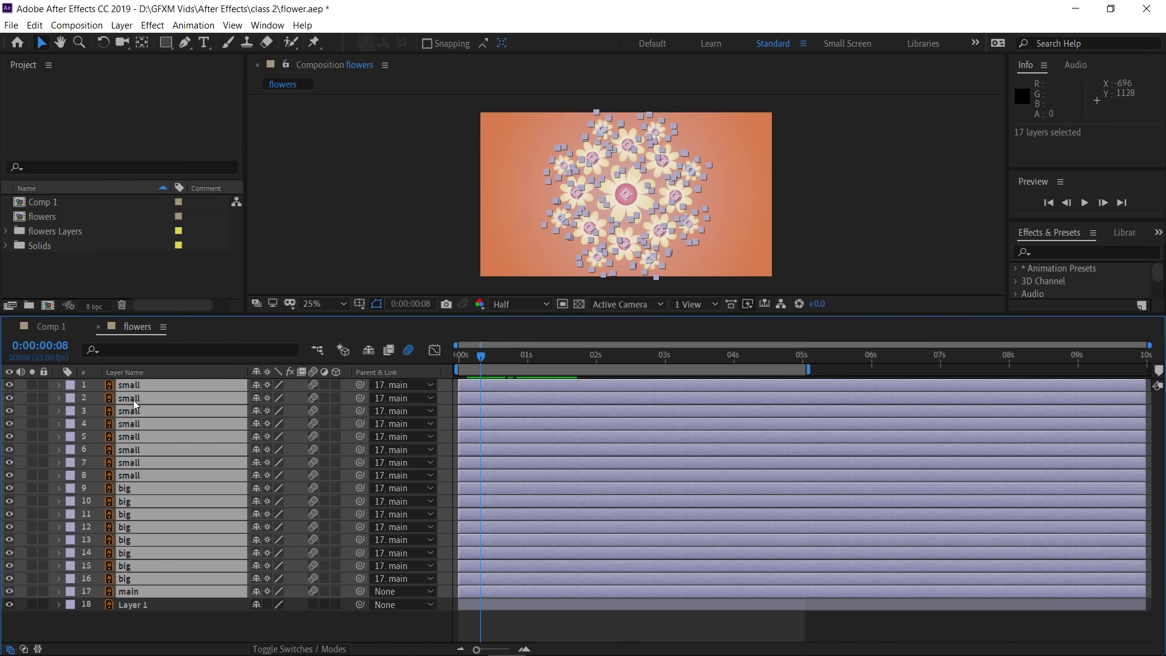
left_click(124, 30)
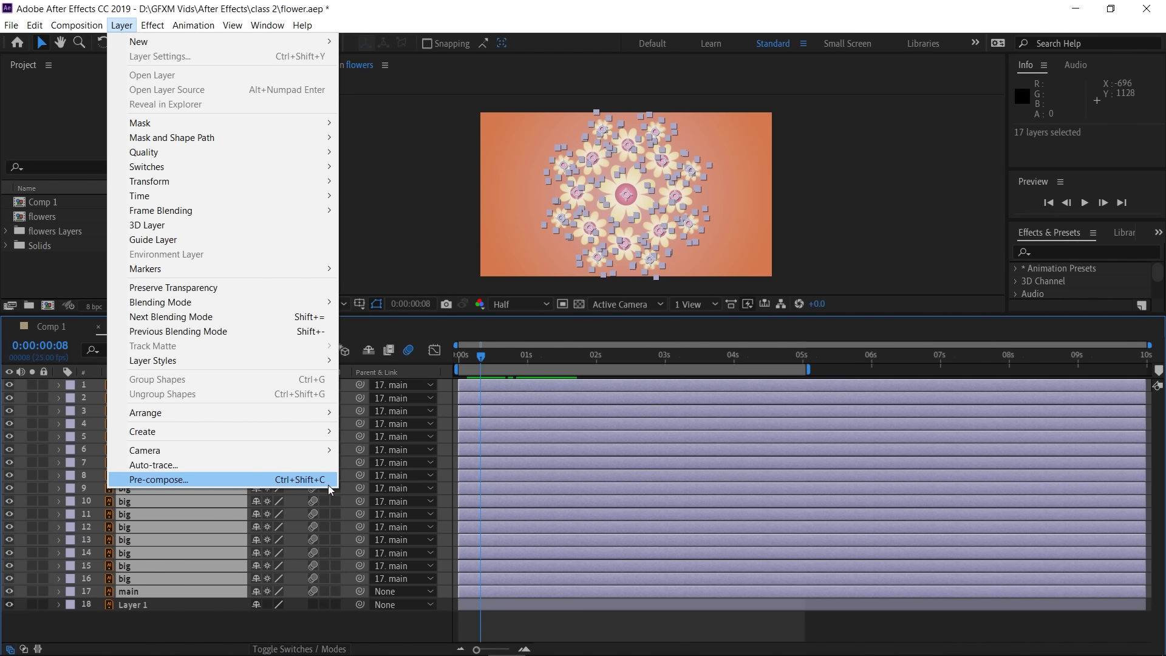
Pre-compose the selected flowers into 'Flowers Comp' and shift the cluster toward the left
left_click(324, 484)
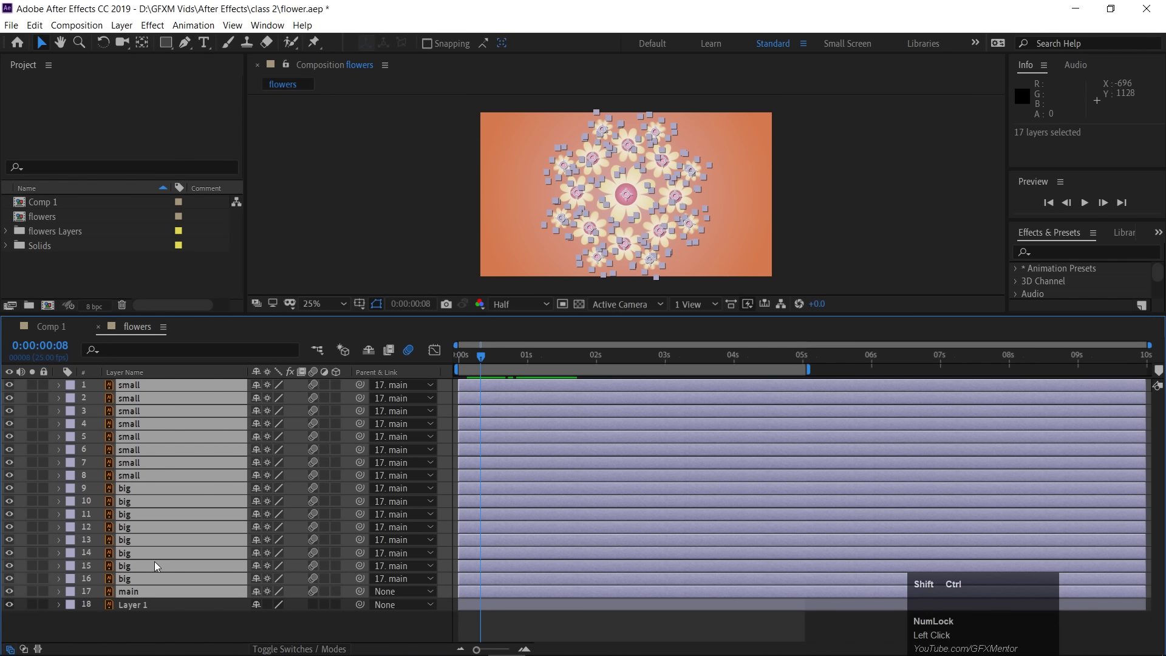
key("ctrl+shift+c")
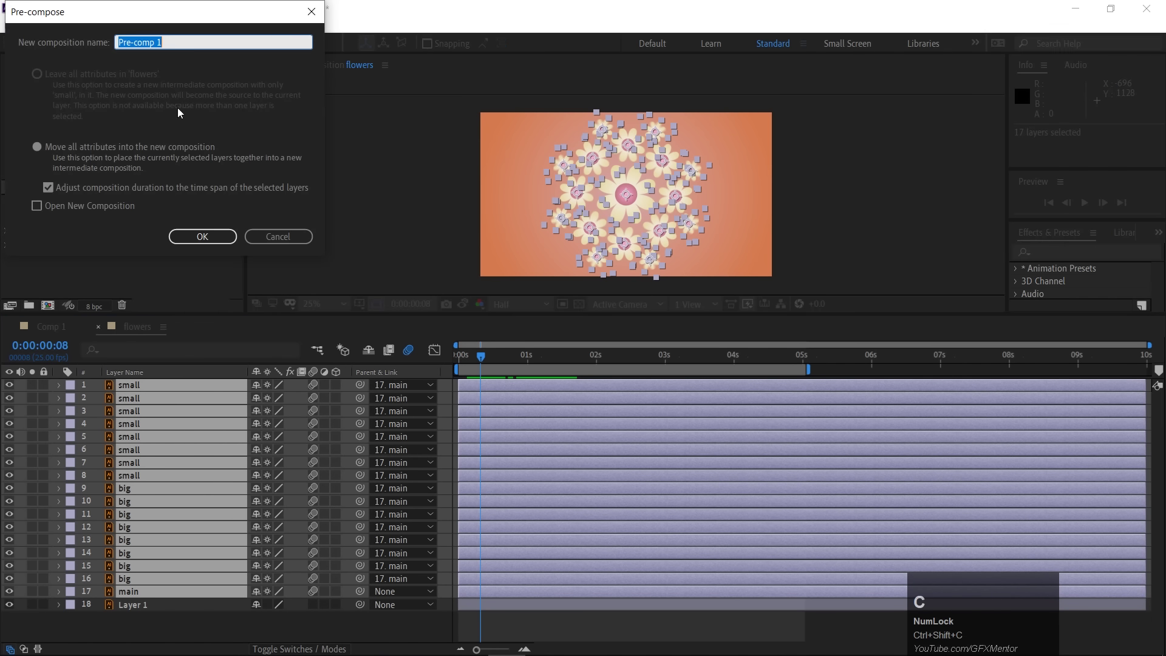
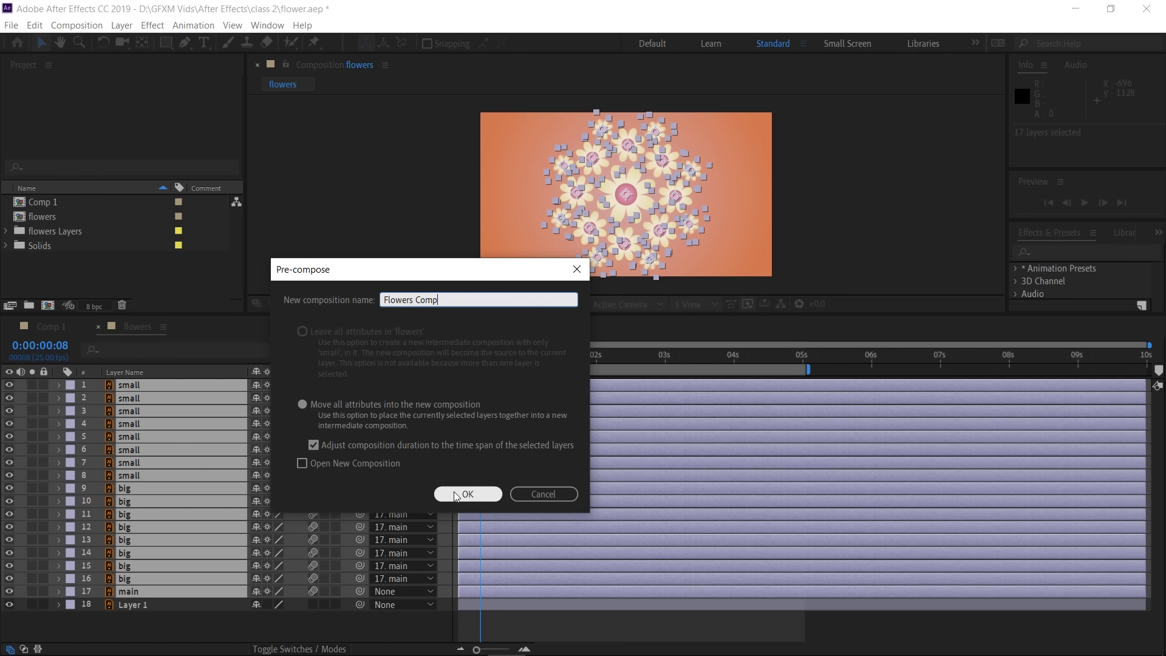
left_click_drag(461, 495, 642, 197)
left_click_drag(641, 197, 693, 236)
Preview the composition, then move the flower cluster to the left edge
key("space")
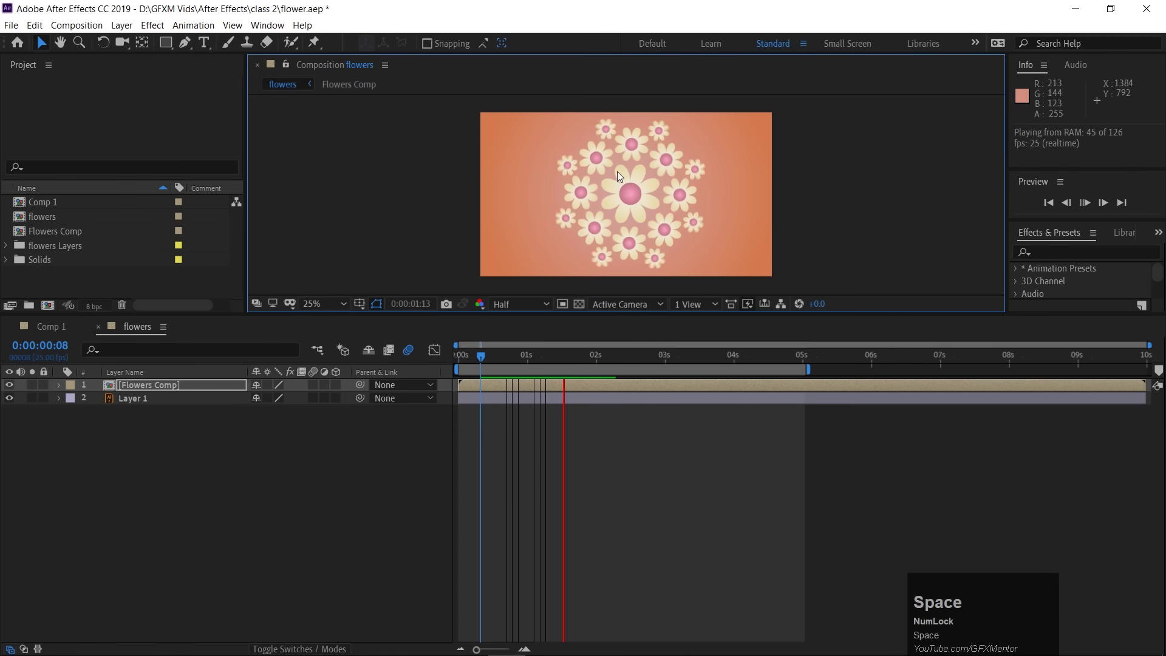
key("space")
left_click_drag(657, 193, 135, 437)
Duplicate Flowers Comp, move the copy to the lower right and reveal its Scale (237%)
key("ctrl+d")
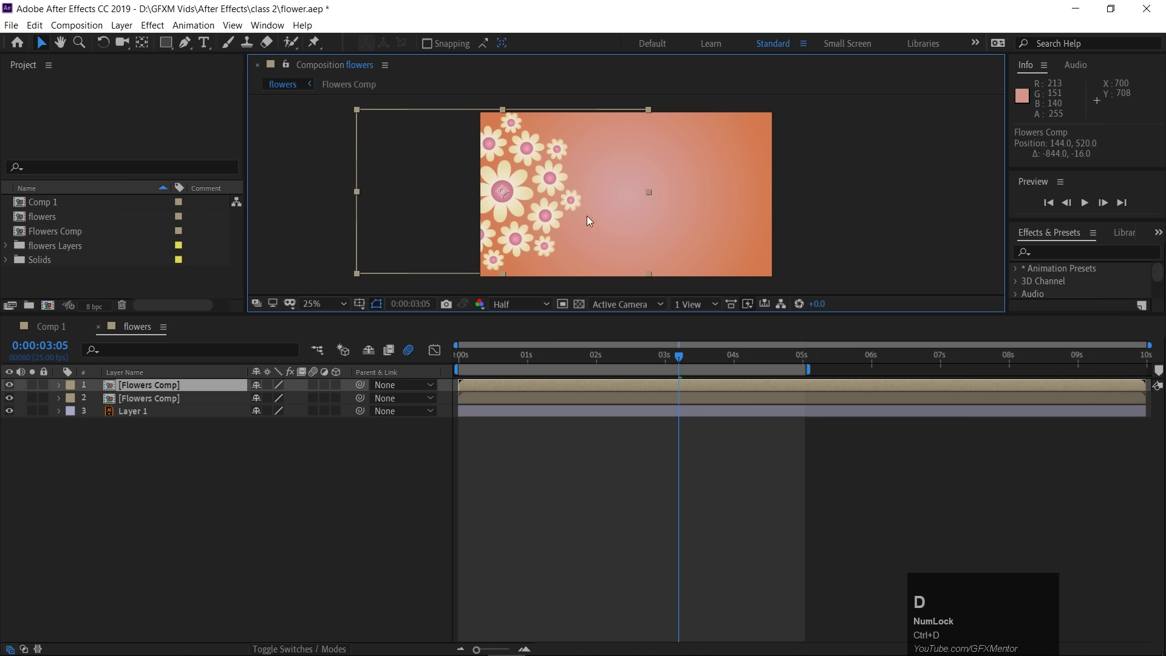
left_click_drag(517, 200, 218, 433)
key("s")
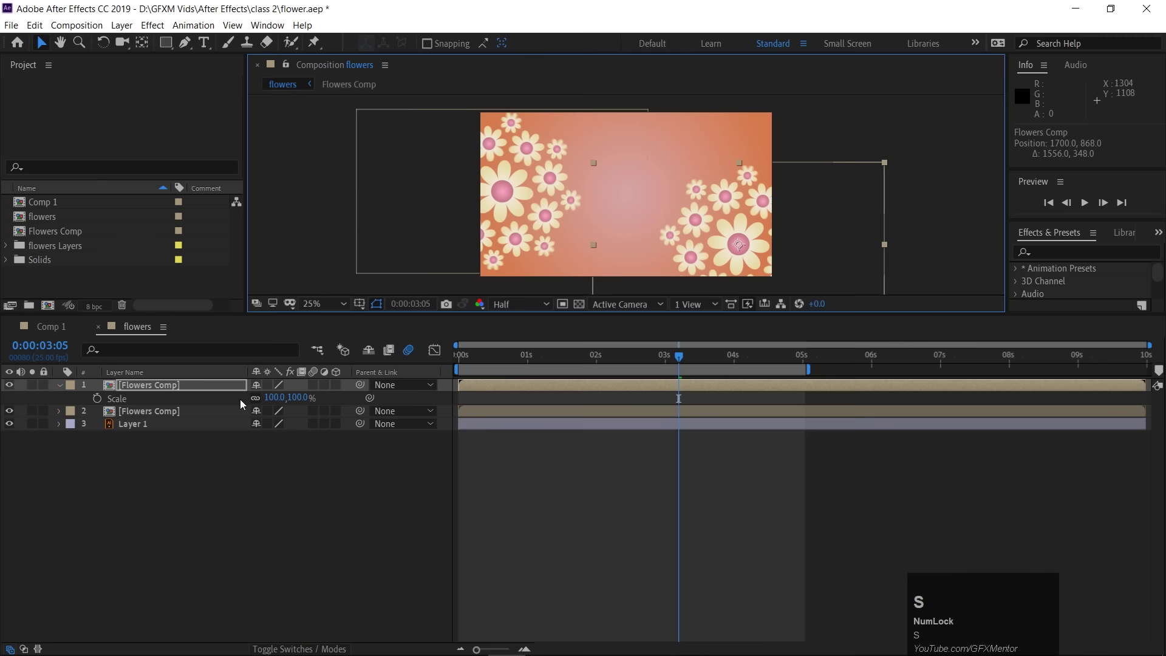
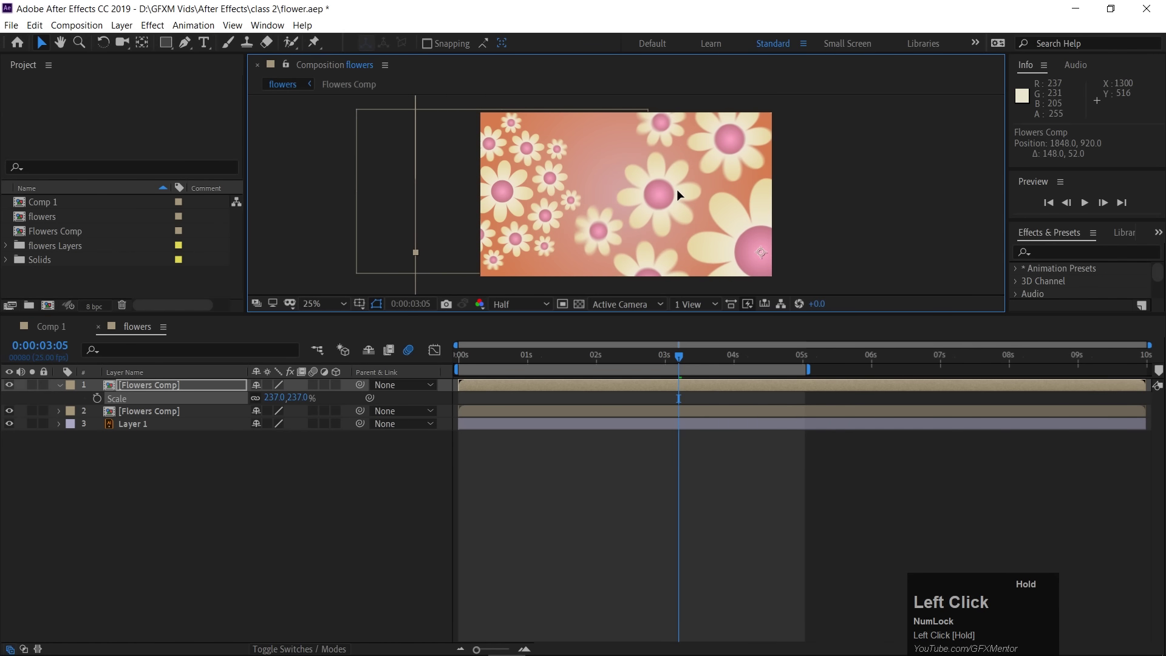
scroll("up", 3)
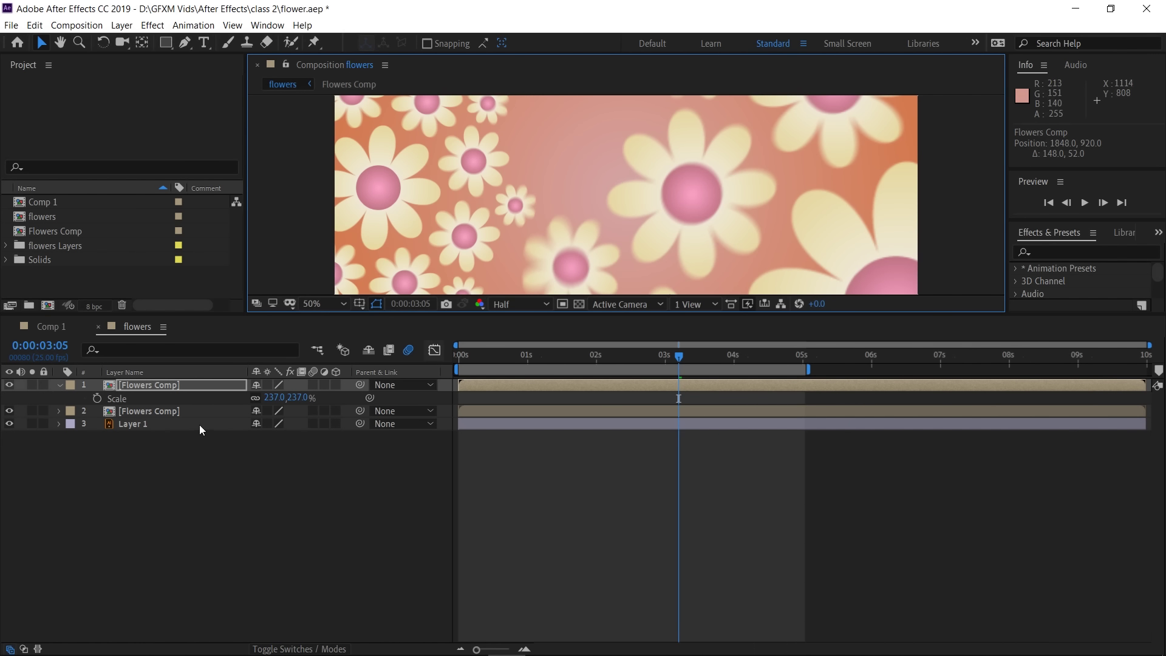
Inspect Flowers Comp, then scrub the top copy's Scale up to 275%
double_click(29, 233)
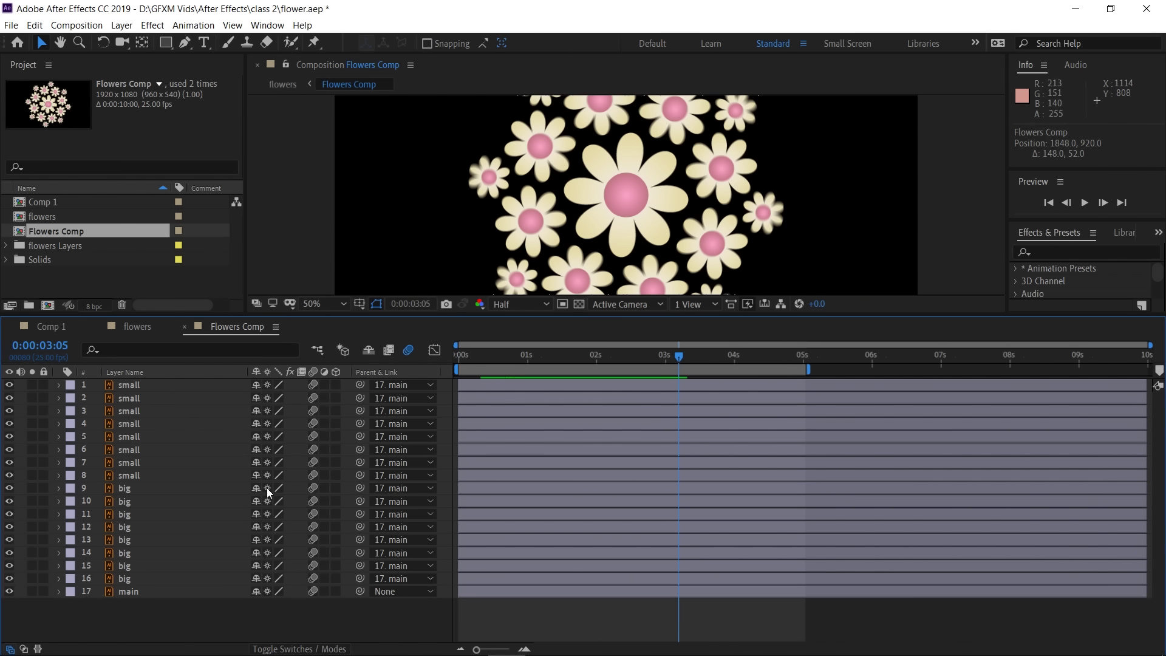
left_click_drag(146, 327, 269, 389)
left_click_drag(269, 389, 684, 149)
left_click_drag(684, 150, 621, 155)
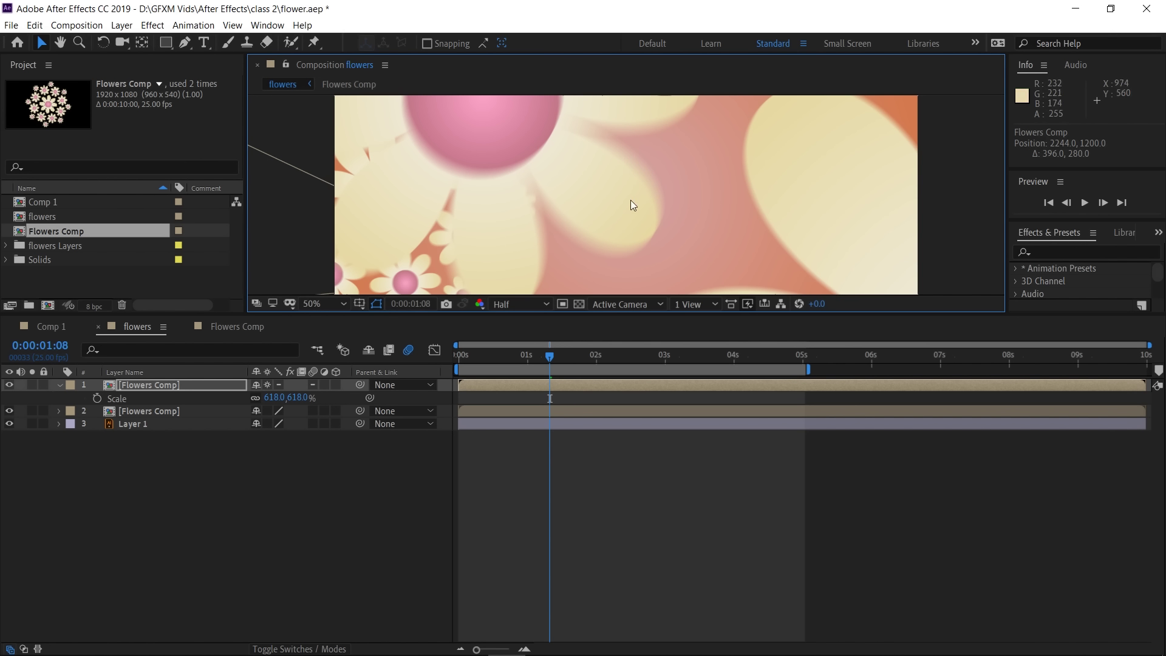
Enlarge the composition viewer area and return to the start of the timeline
left_click(406, 356)
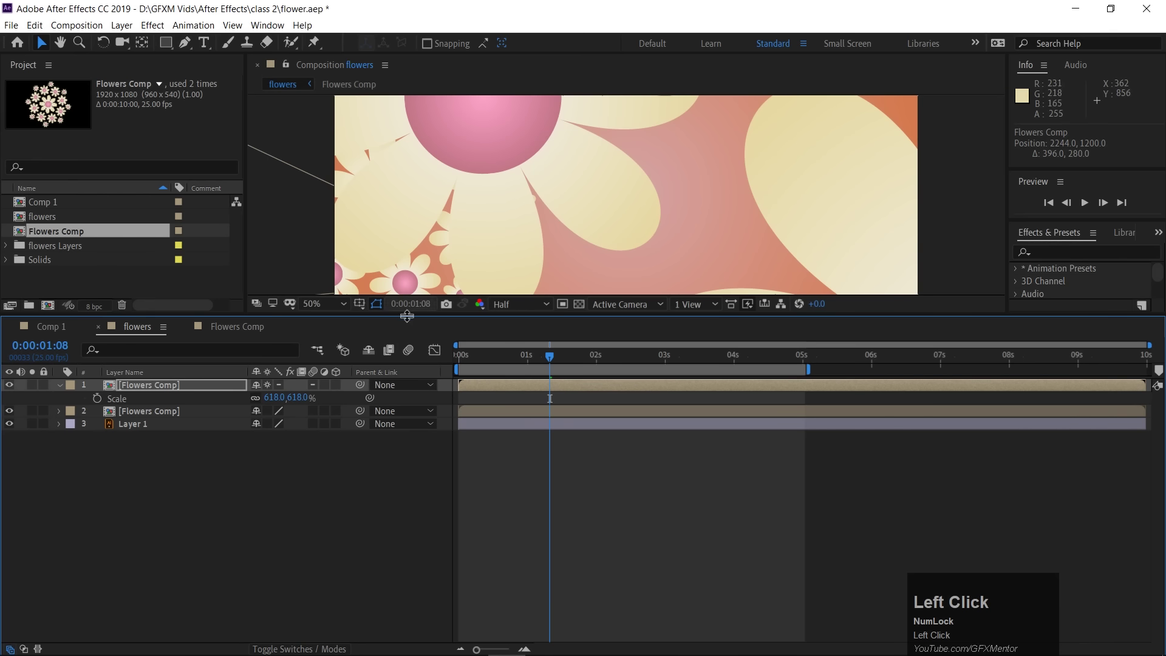
left_click_drag(408, 356, 471, 490)
key("space")
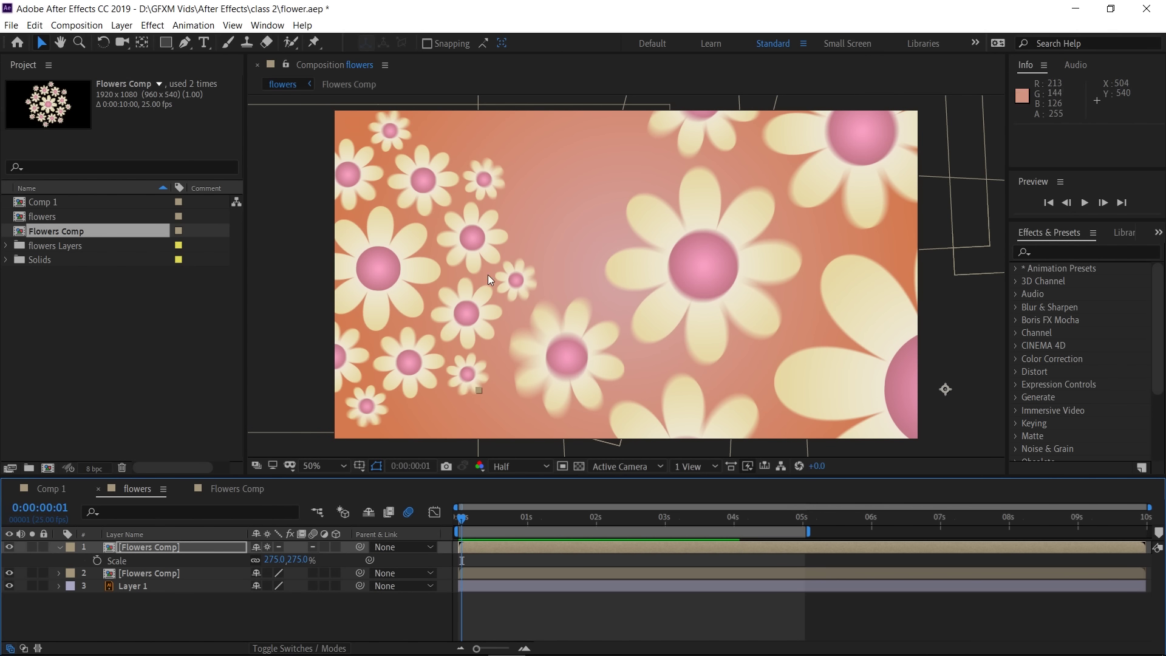
Download the Pixabay pickup truck vector as SVG and switch to it in Illustrator
key("alt+Tab")
left_click(795, 249)
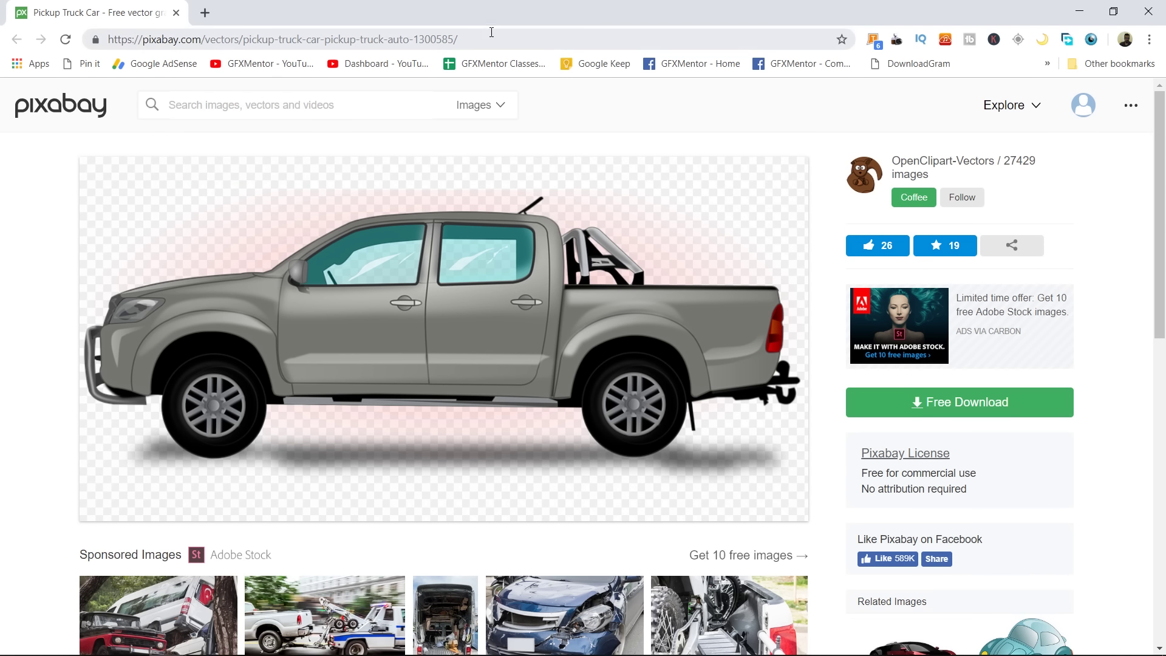
left_click(650, 381)
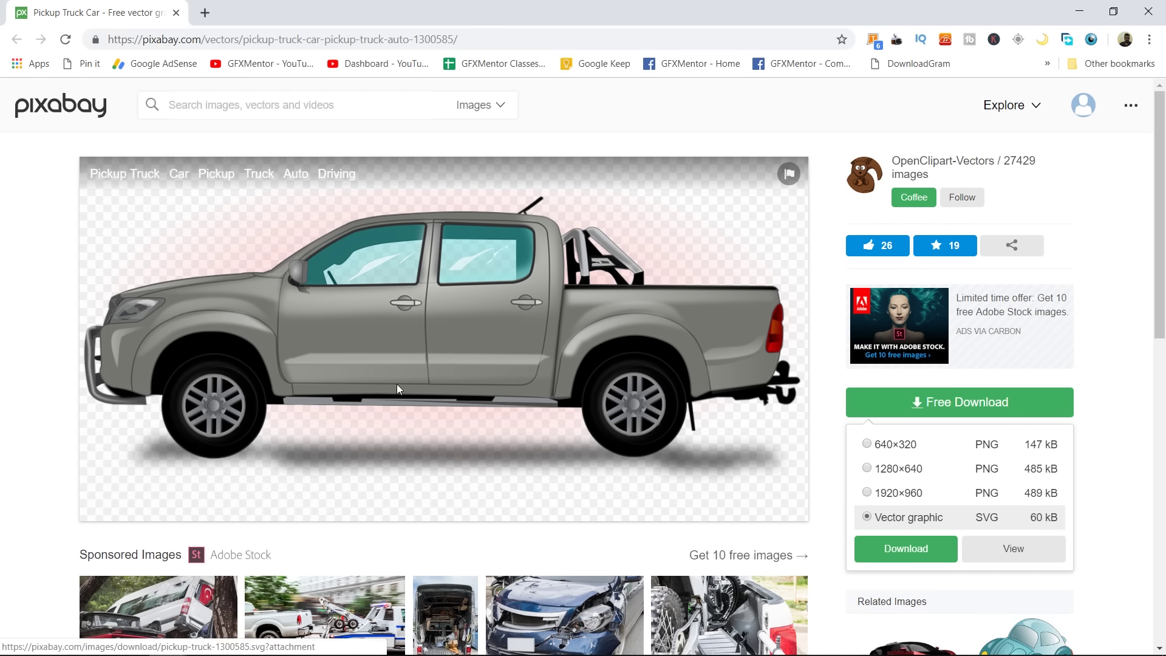
key("alt+Num_Lock")
key("alt+Tab")
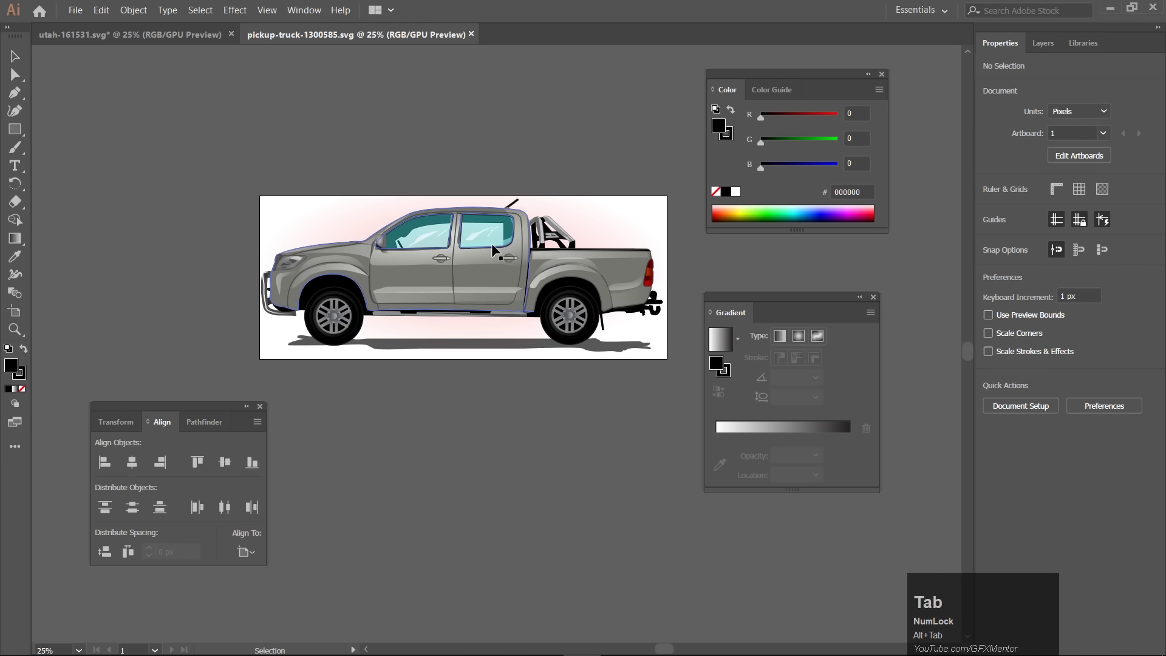
Ungroup the truck drawing and delete its ground shadow
left_click(499, 263)
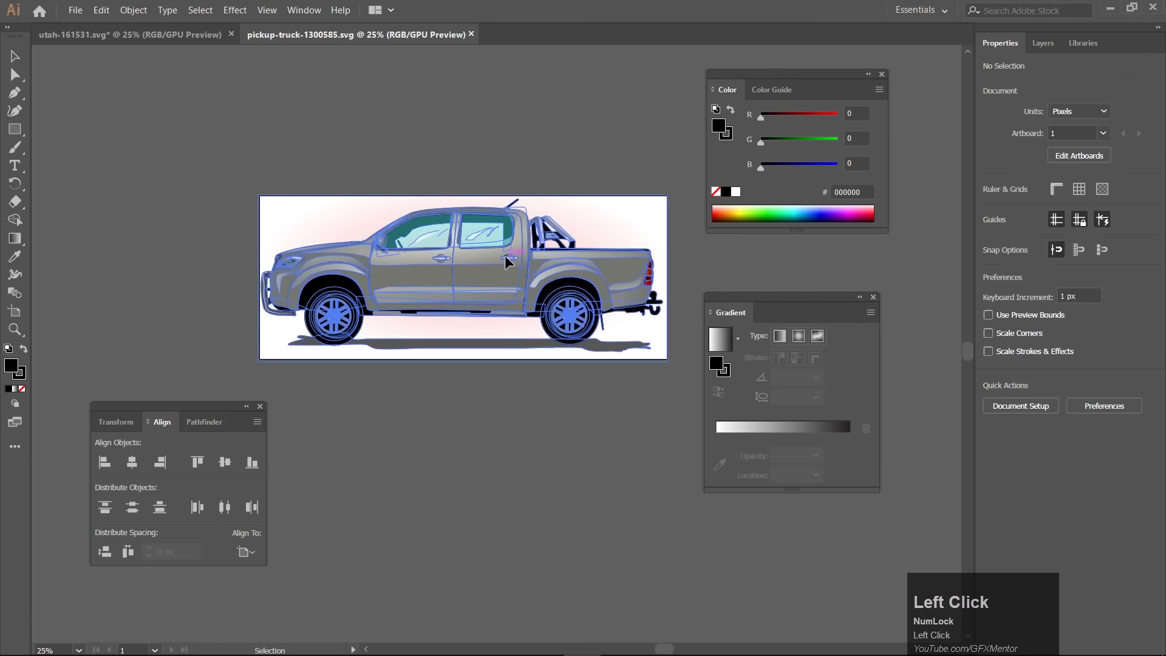
key("ctrl+z")
right_click(489, 251)
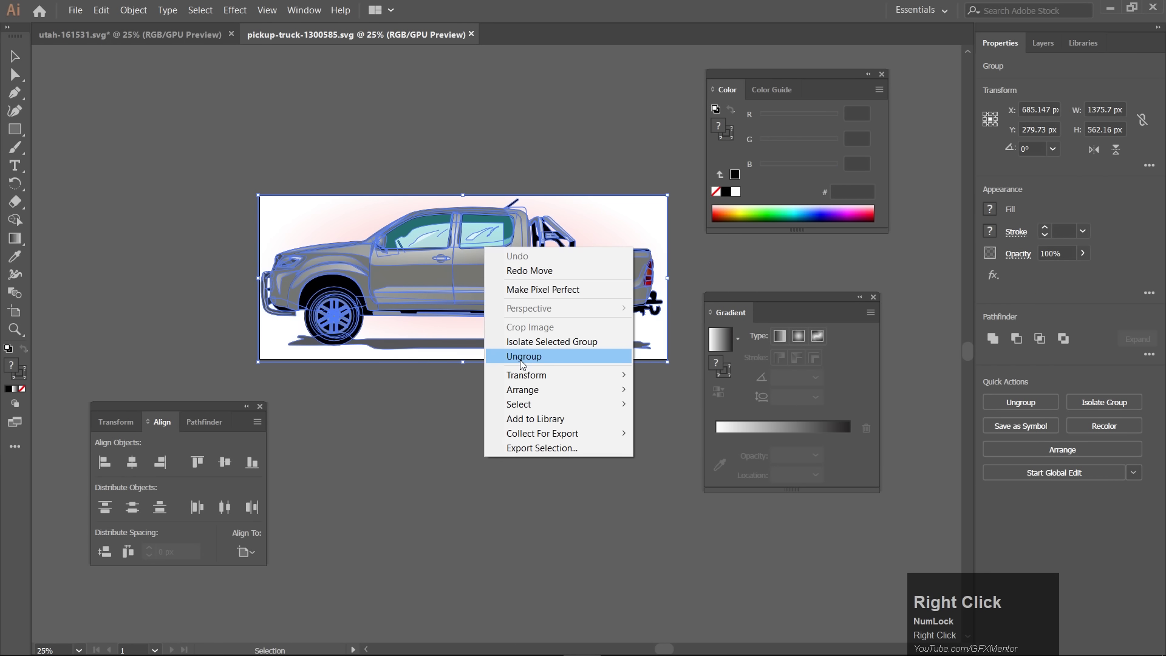
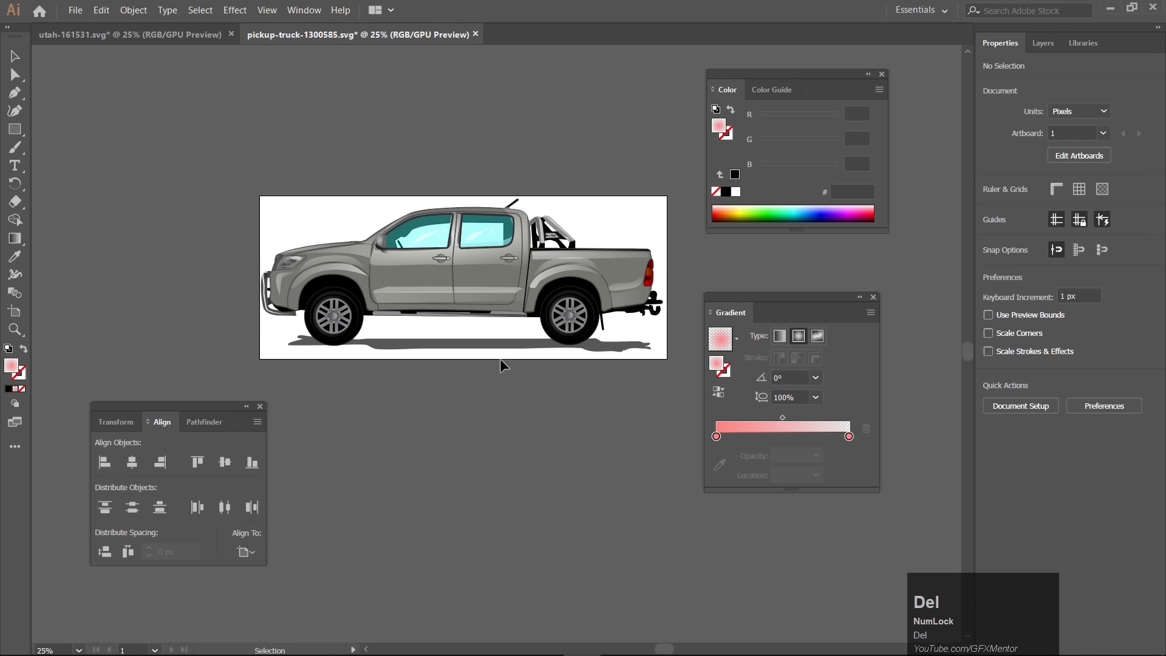
left_click(501, 347)
key("ctrl+z")
right_click(494, 344)
left_click_drag(529, 454, 549, 417)
key("Delete")
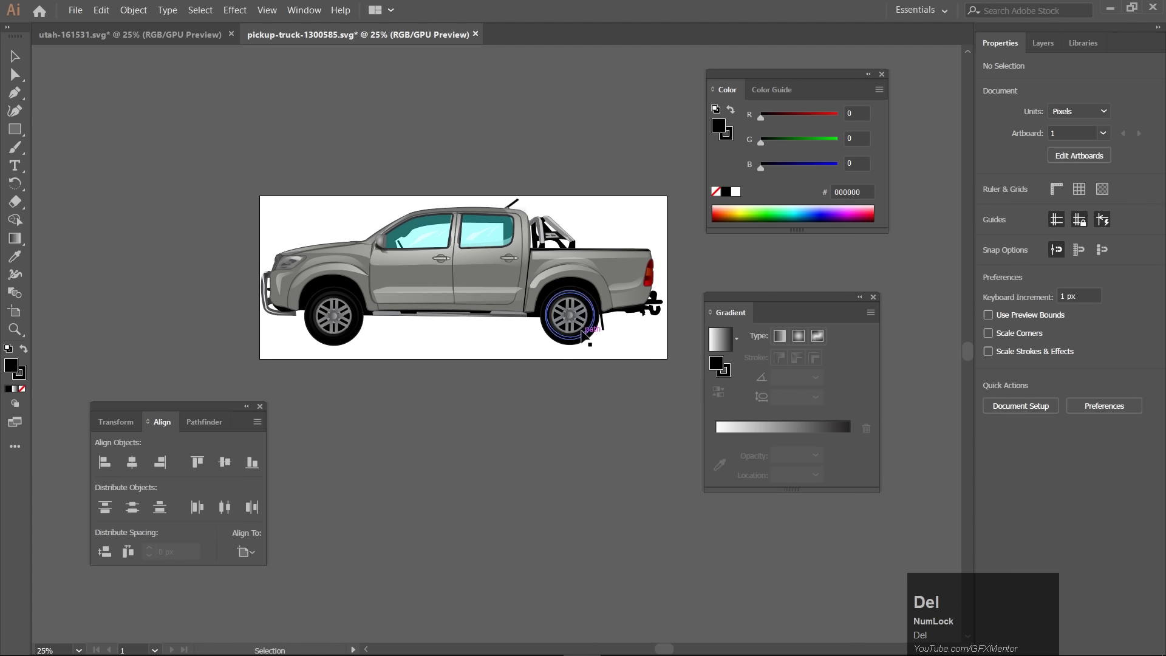
Select the wheels and cut them, leaving the truck body with empty wheel wells
left_click(585, 333)
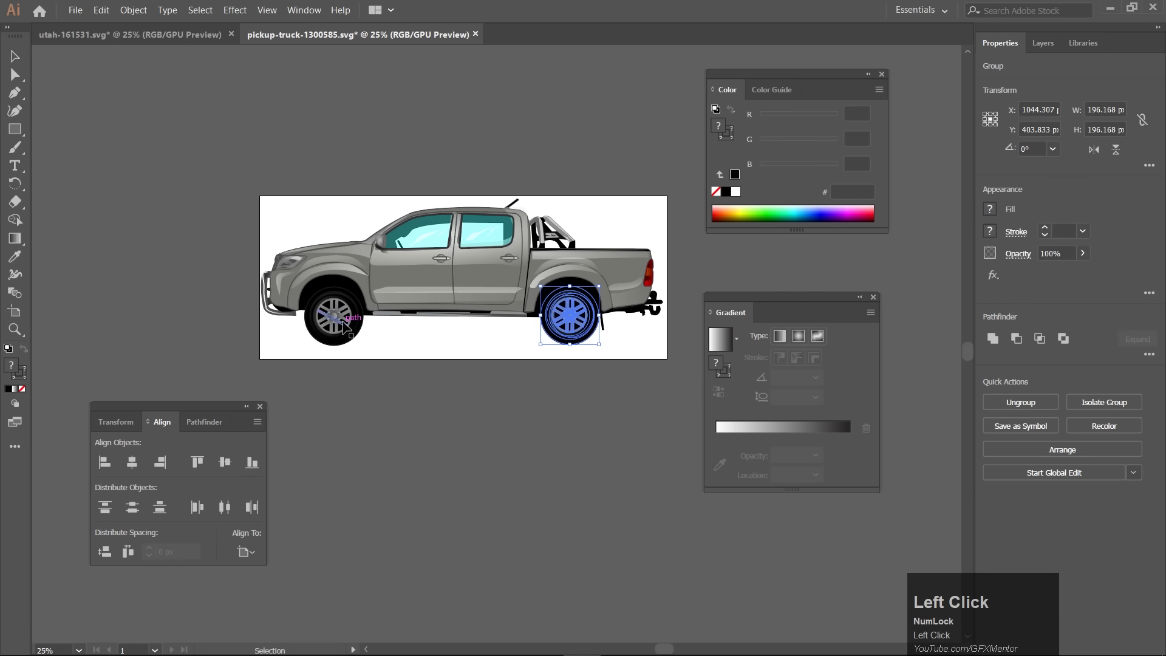
left_click(574, 323)
key("ctrl+x")
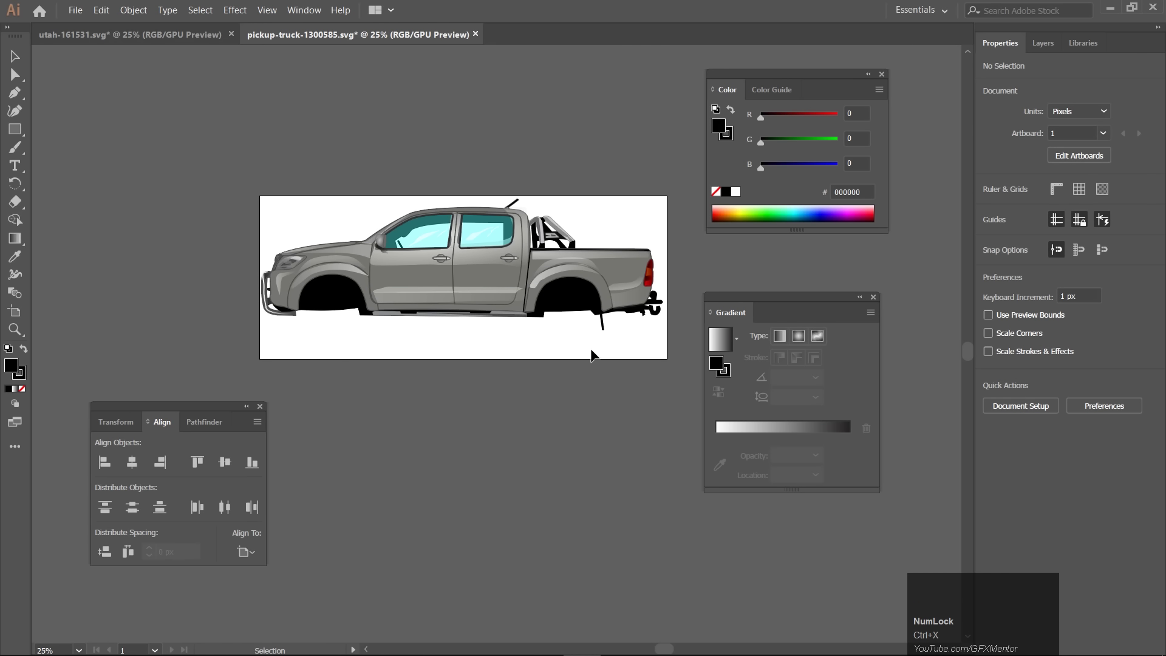
Add new layers above the truck body and paste a wheel into each
left_click(296, 13)
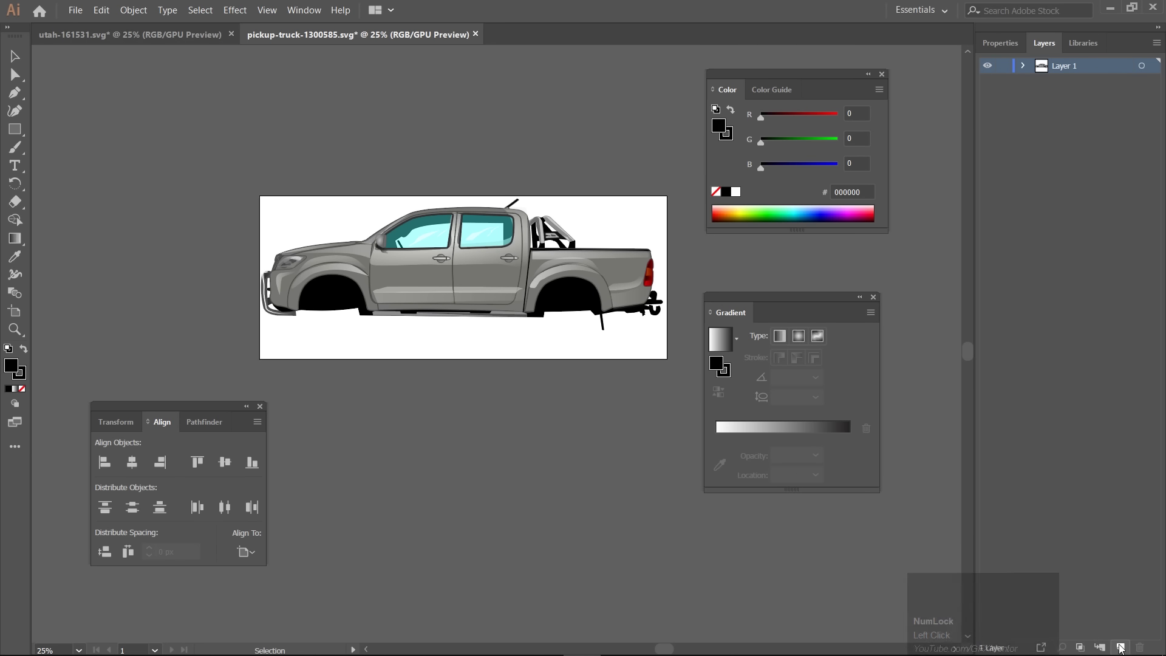
left_click(1121, 646)
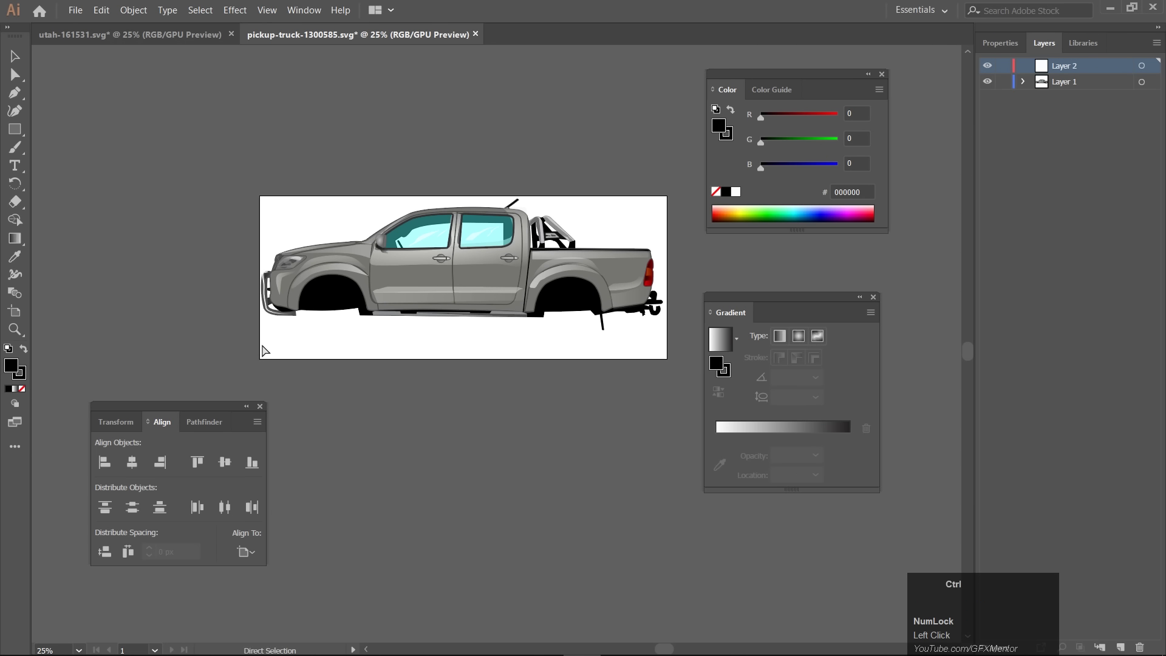
key("ctrl+f")
left_click(487, 454)
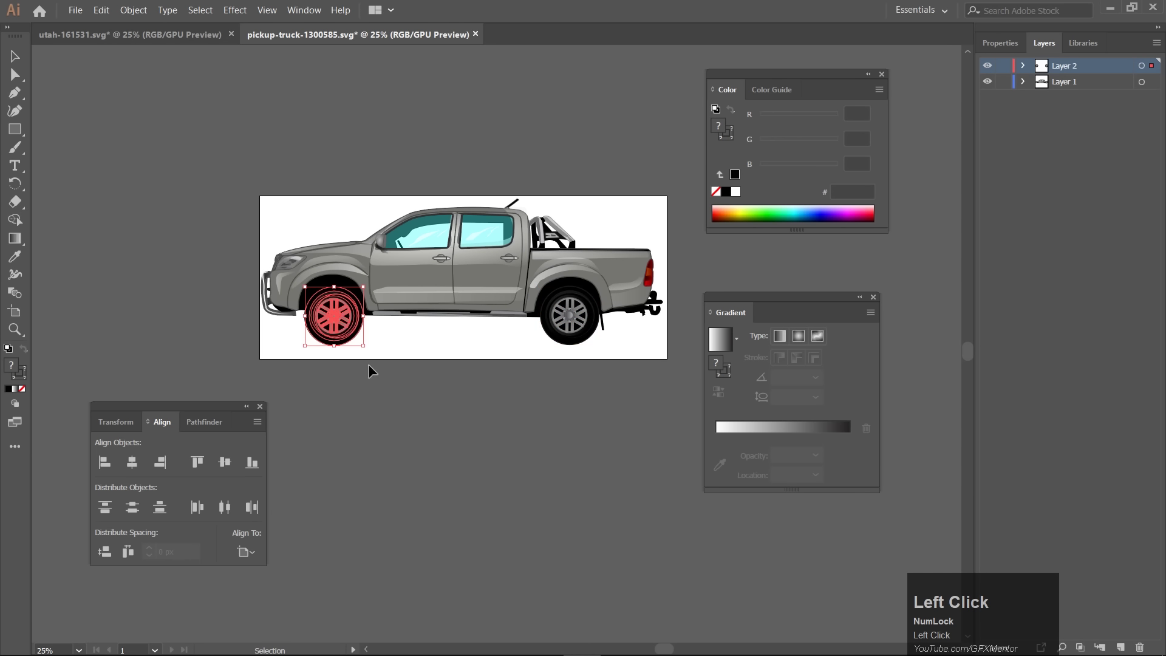
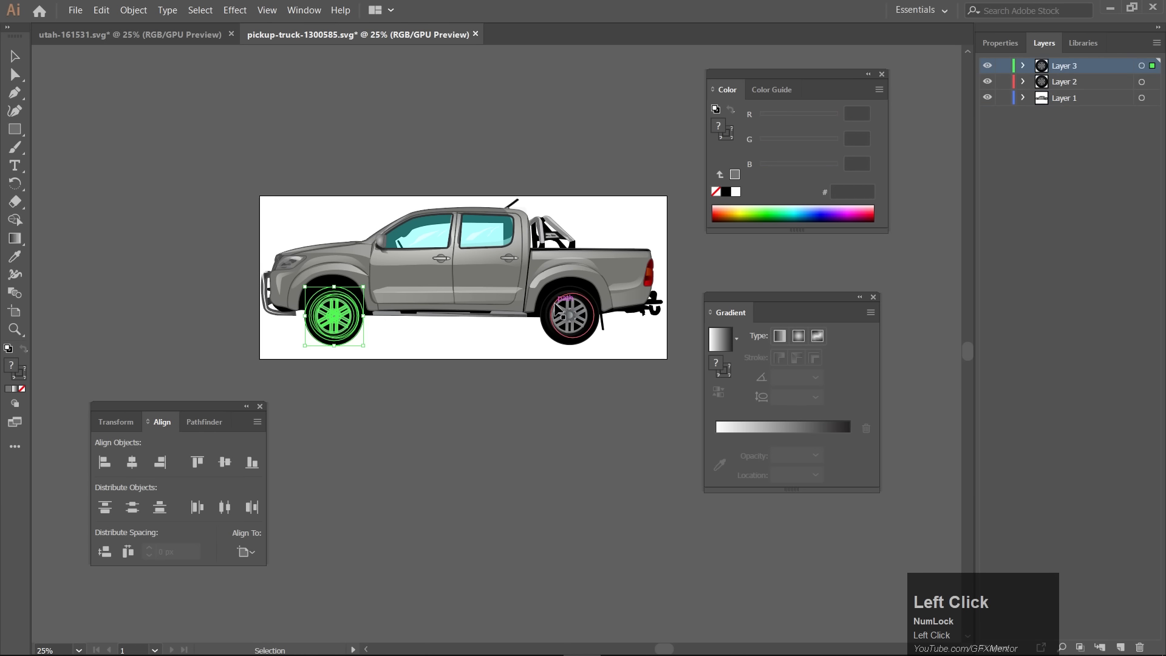
Save the drawing as truck.ai on the Desktop
key("ctrl+shift+s")
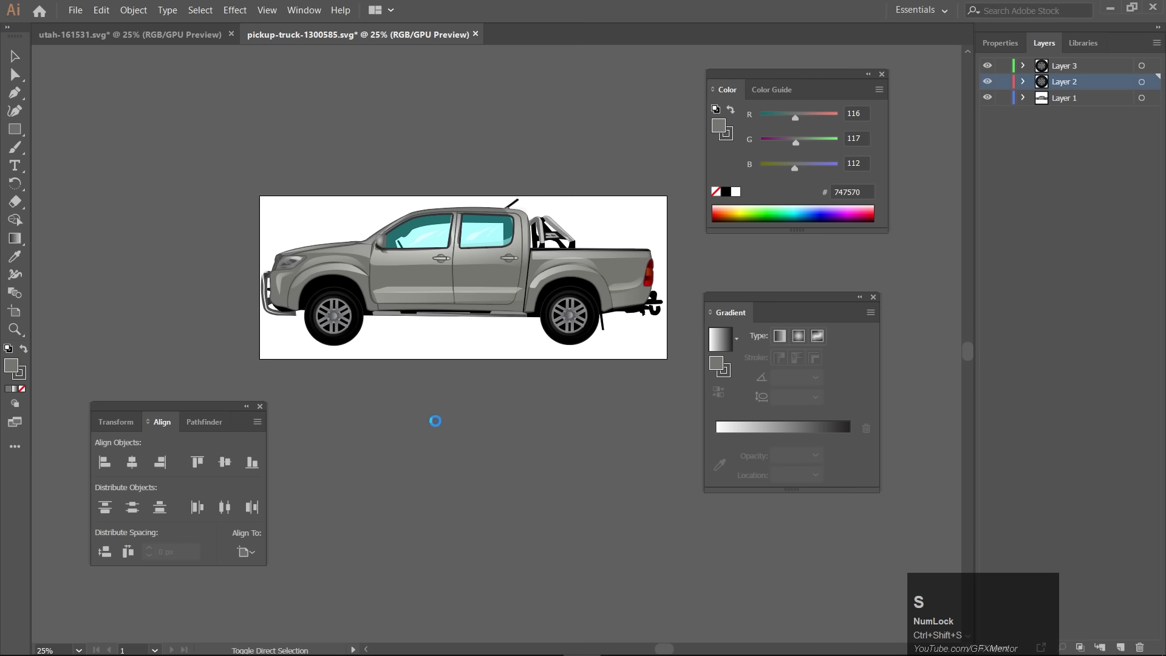
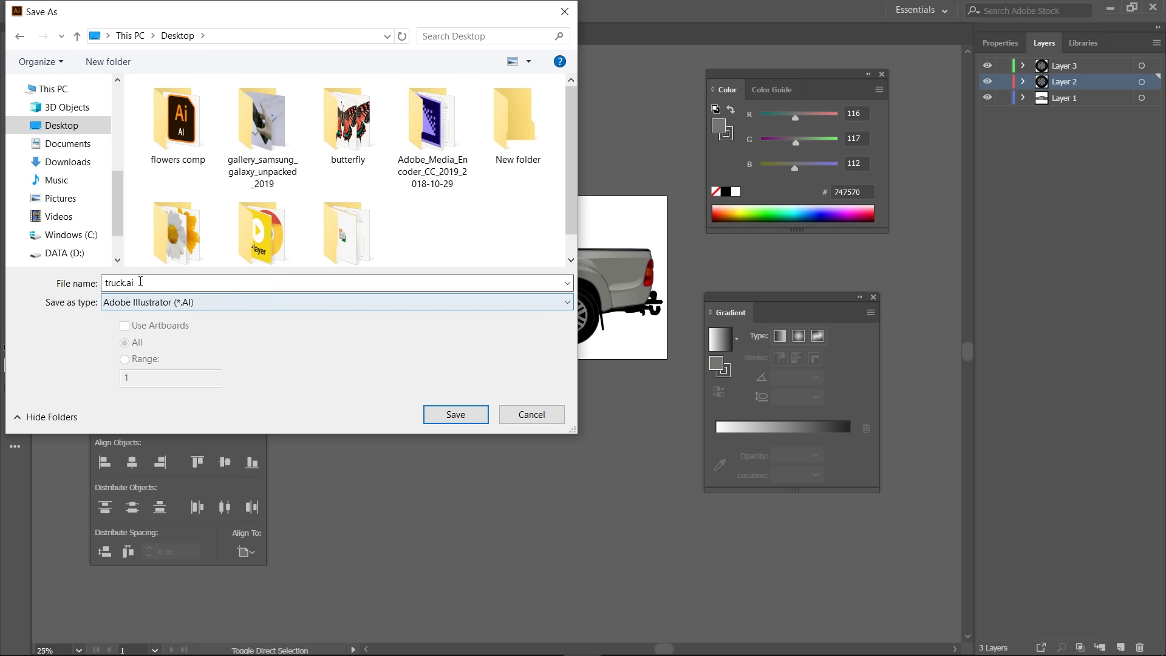
left_click(453, 419)
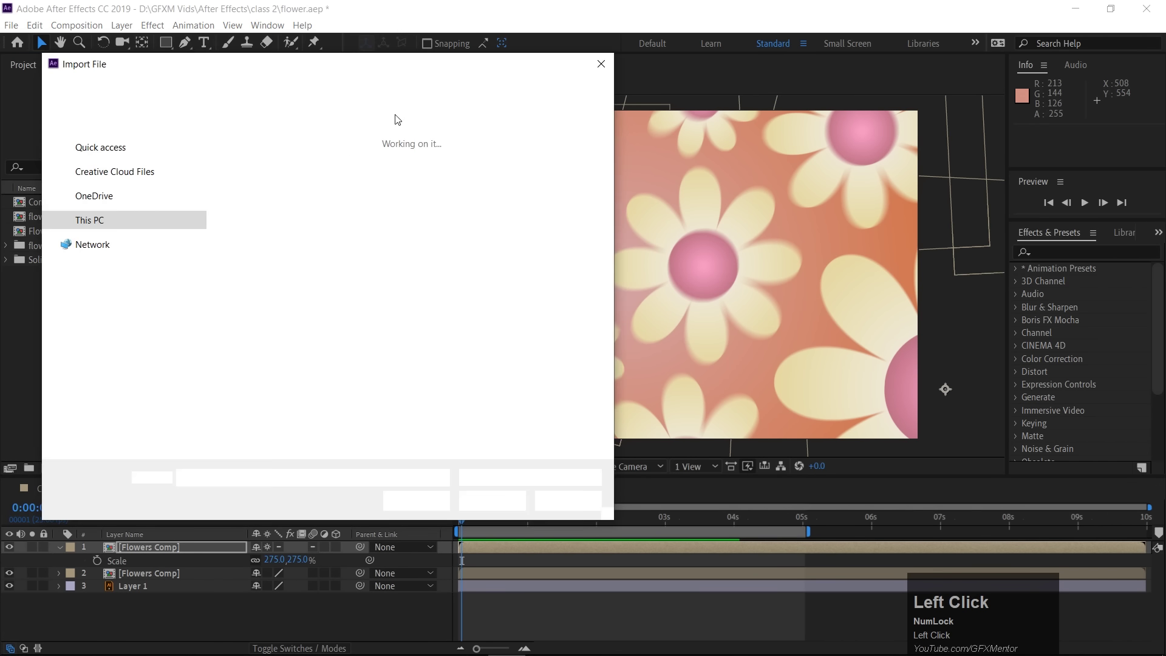
Choose truck.ai in the Import File dialog
left_click_drag(102, 199, 260, 216)
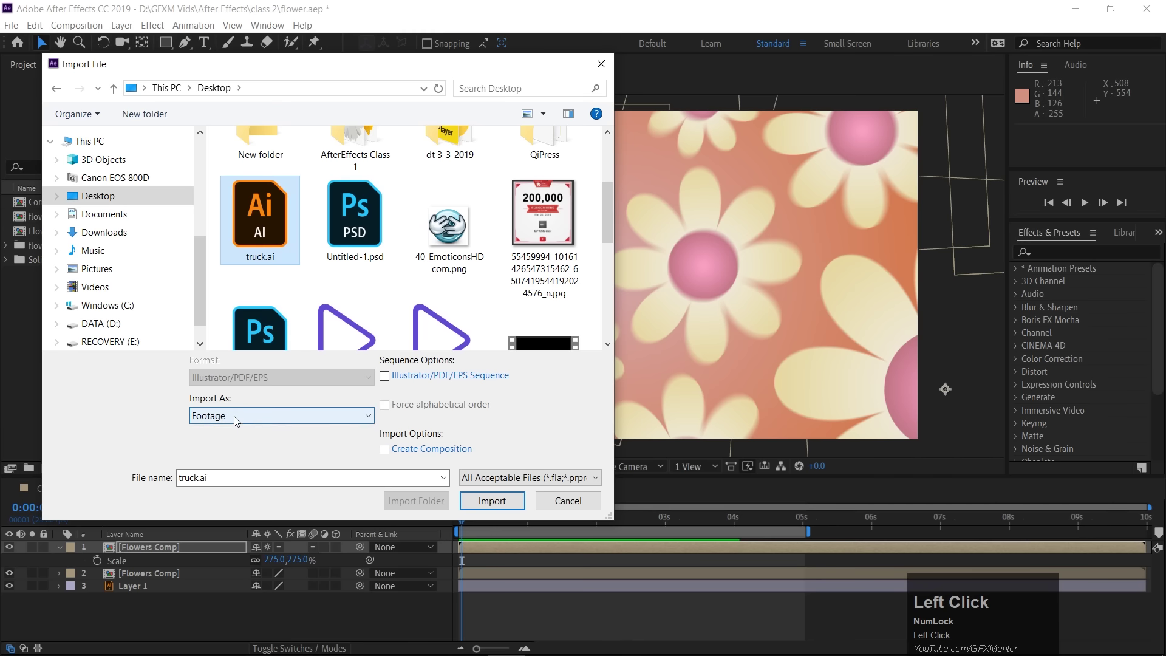
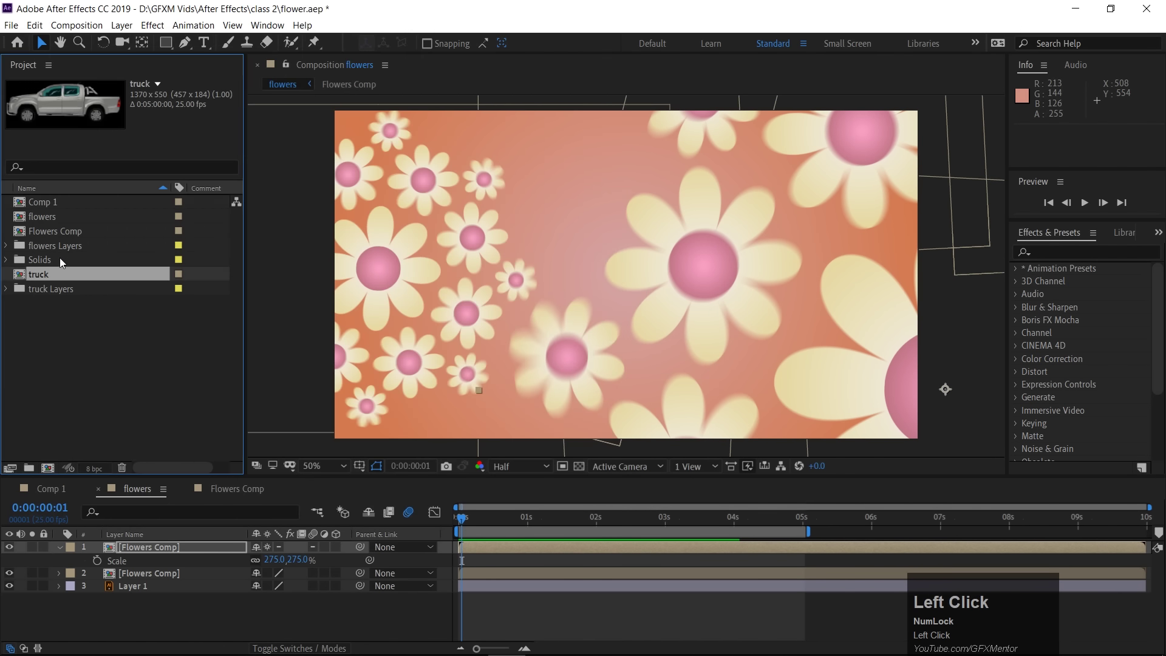
left_click(22, 277)
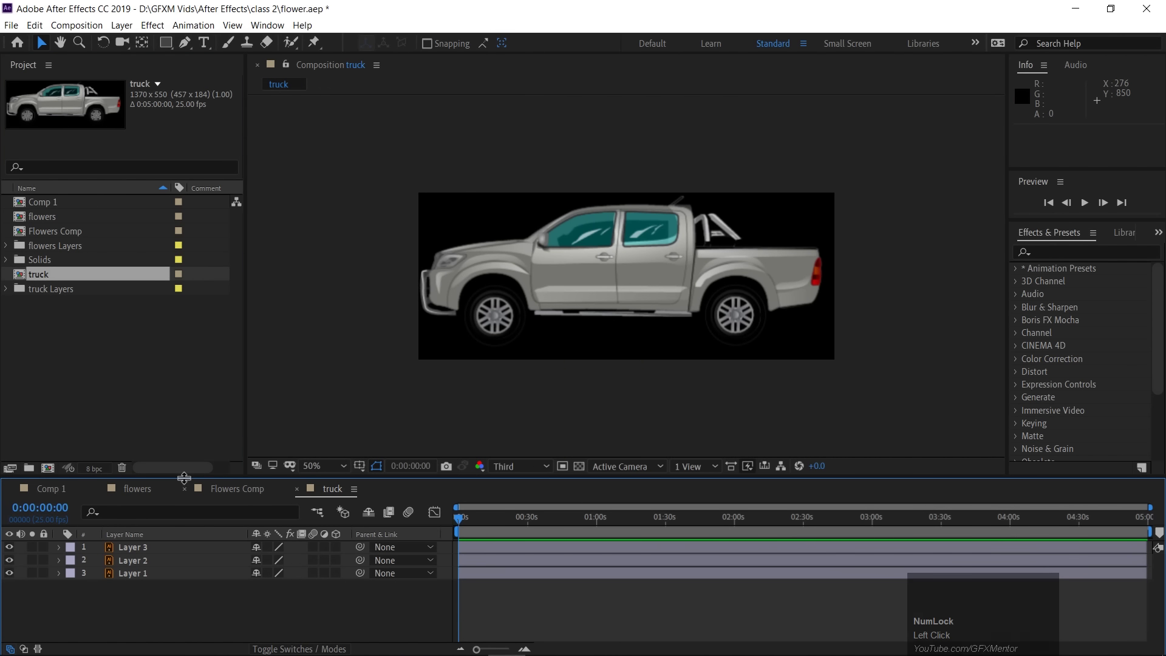
left_click_drag(191, 478, 643, 284)
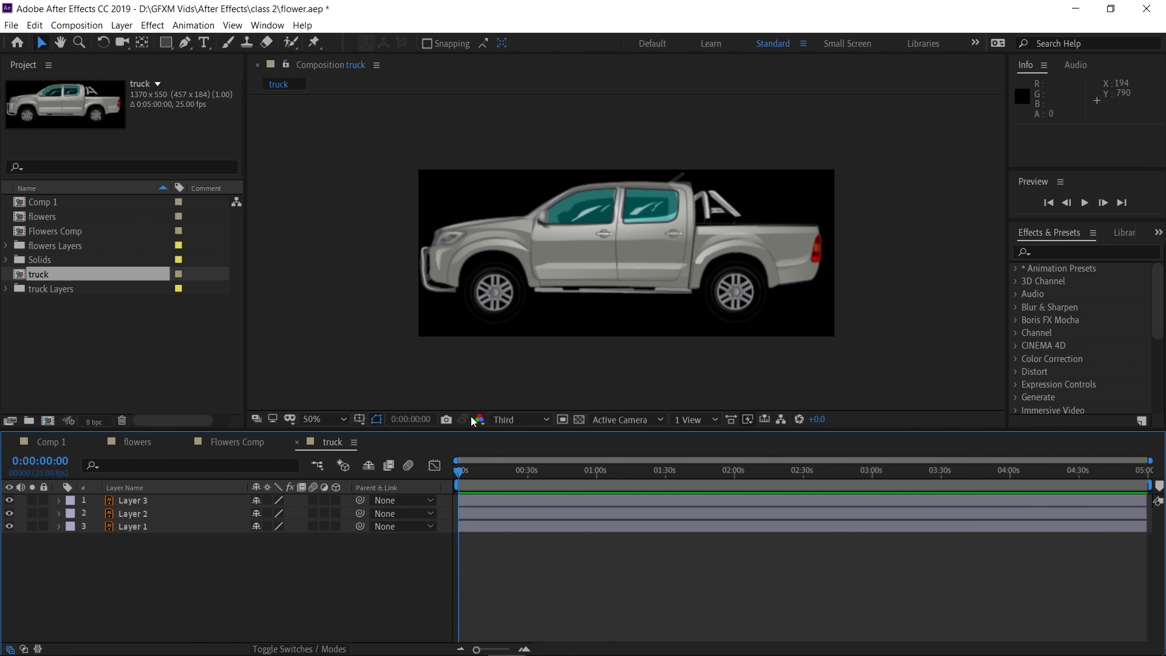
left_click_drag(269, 498, 184, 625)
key("ctrl+k")
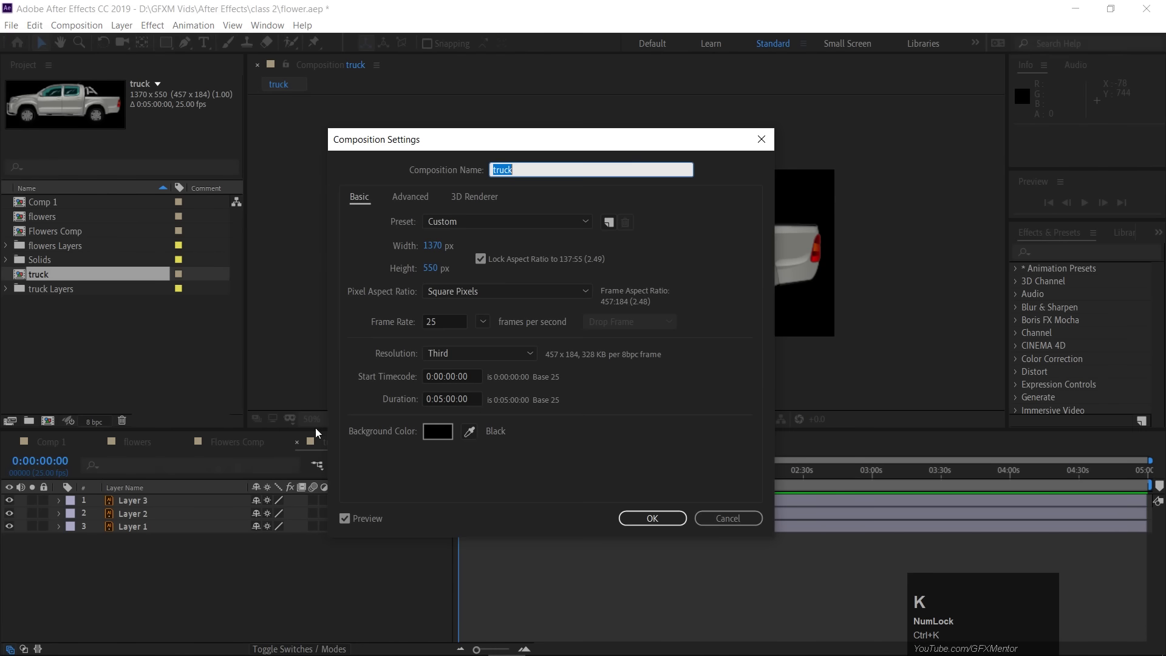
left_click(479, 223)
Add a light-blue solid and place it beneath the truck's three layers as a sky background
left_click_drag(479, 222, 173, 588)
left_click_drag(172, 587, 170, 587)
right_click(170, 587)
left_click_drag(267, 440, 46, 544)
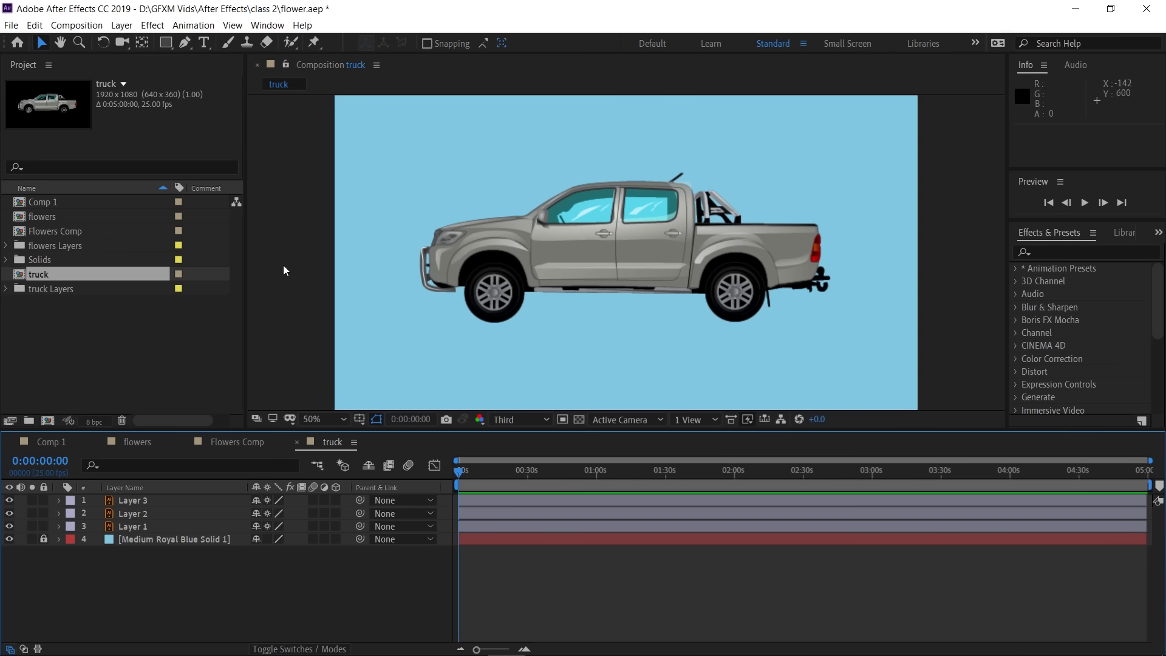
Reveal the rear wheel layer's Rotation, test-spin it and undo back to zero
left_click(131, 504)
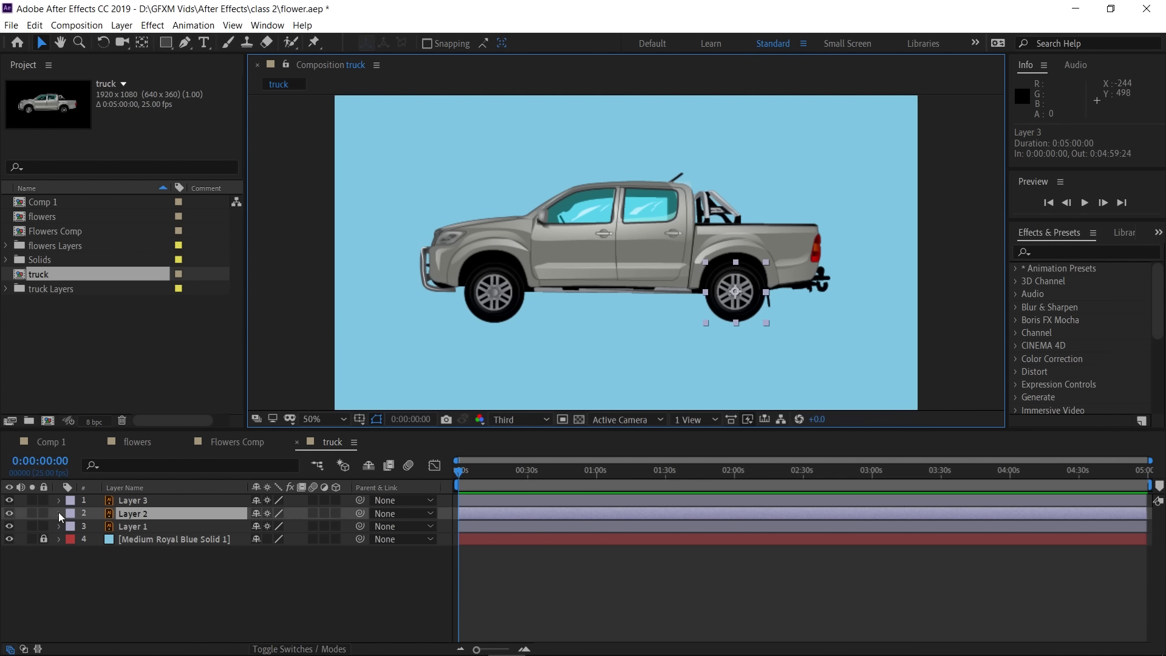
key("r")
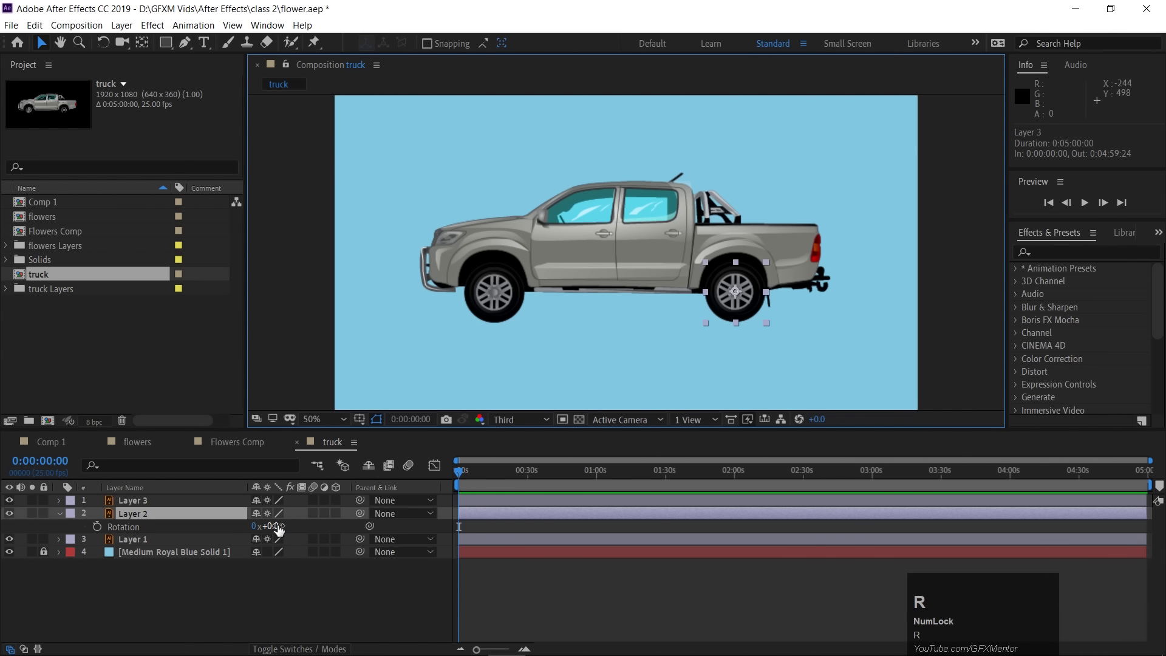
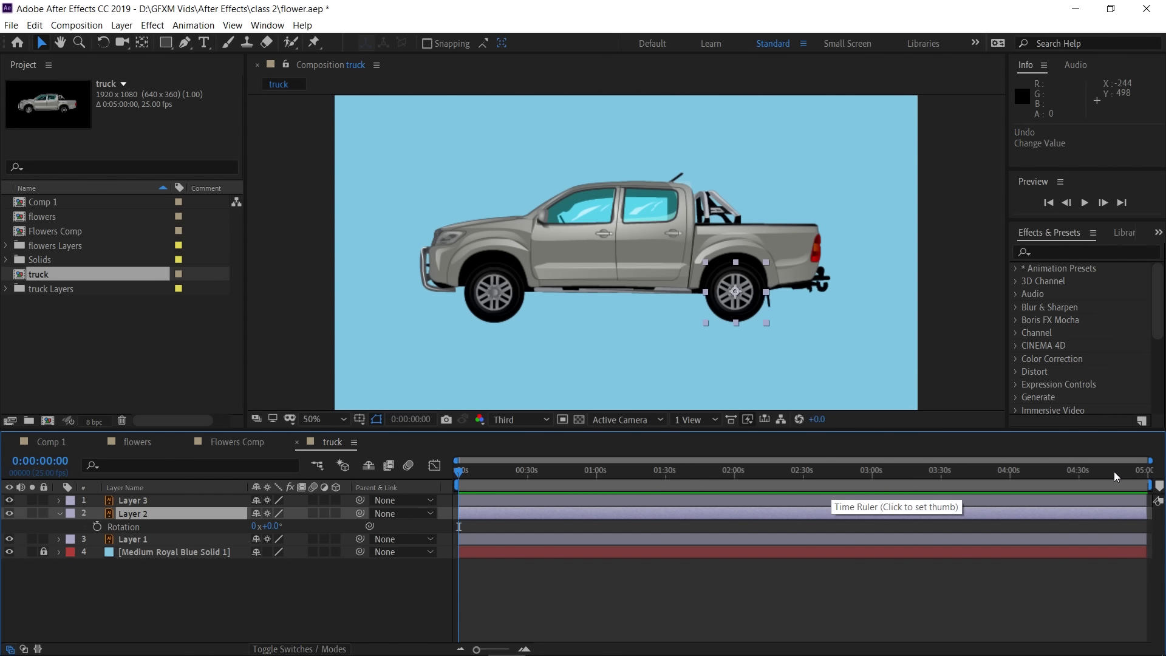
key("ctrl+z")
Change the truck composition's duration from five minutes to 0:00:10:00 in Composition Settings
key("ctrl+k")
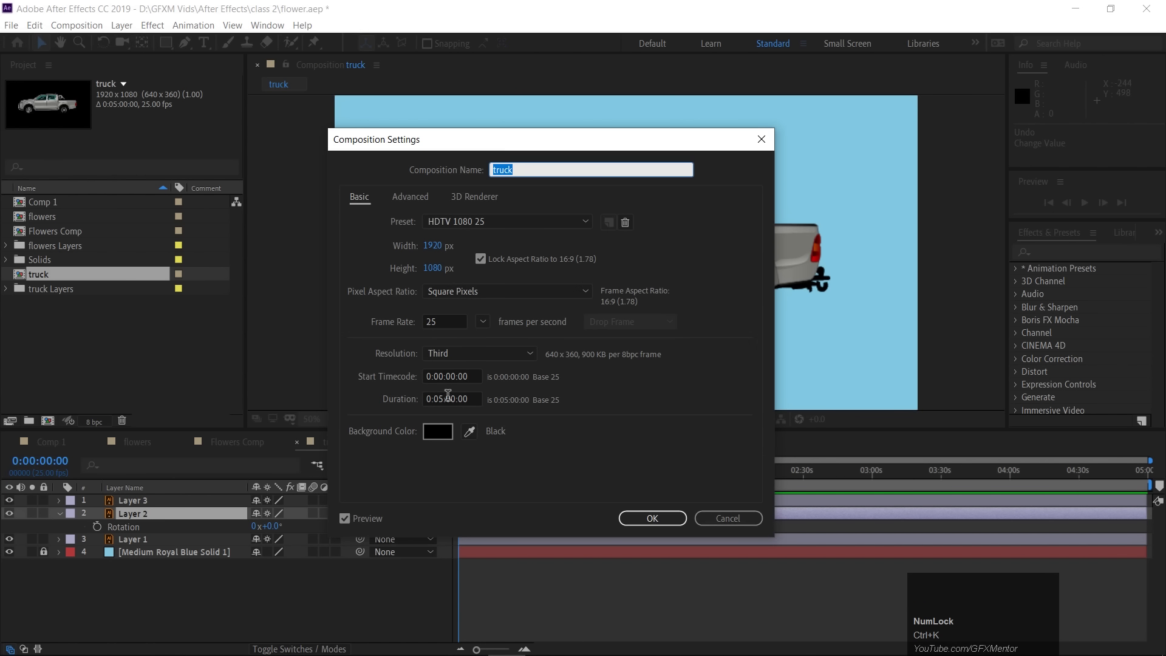
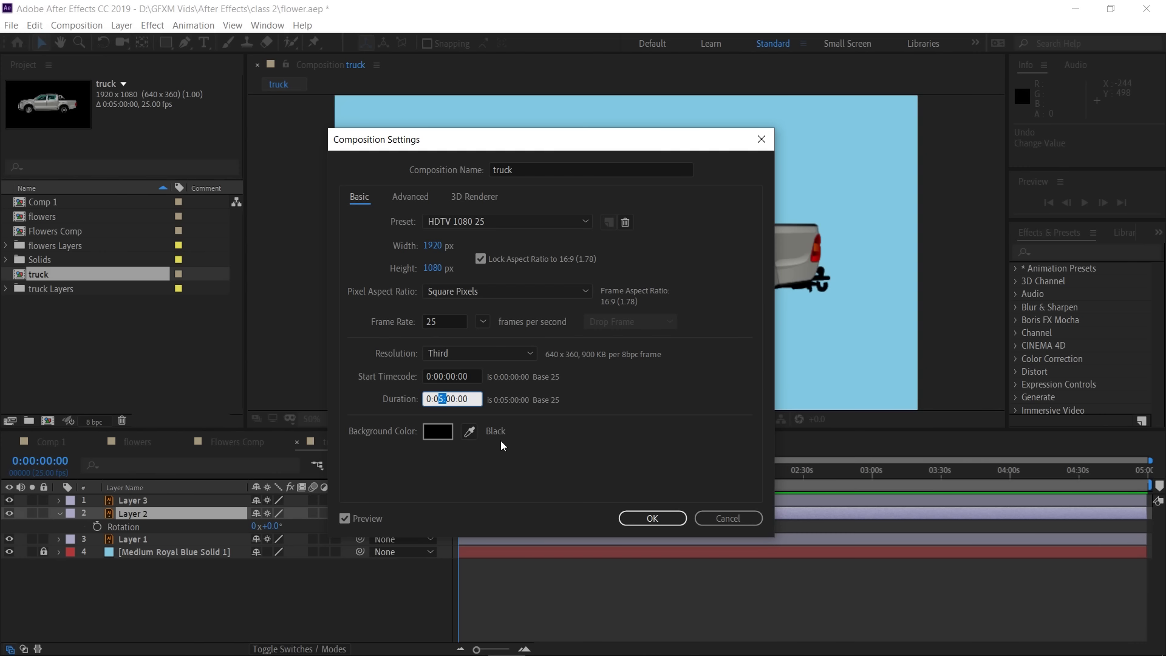
key("0")
key("Right")
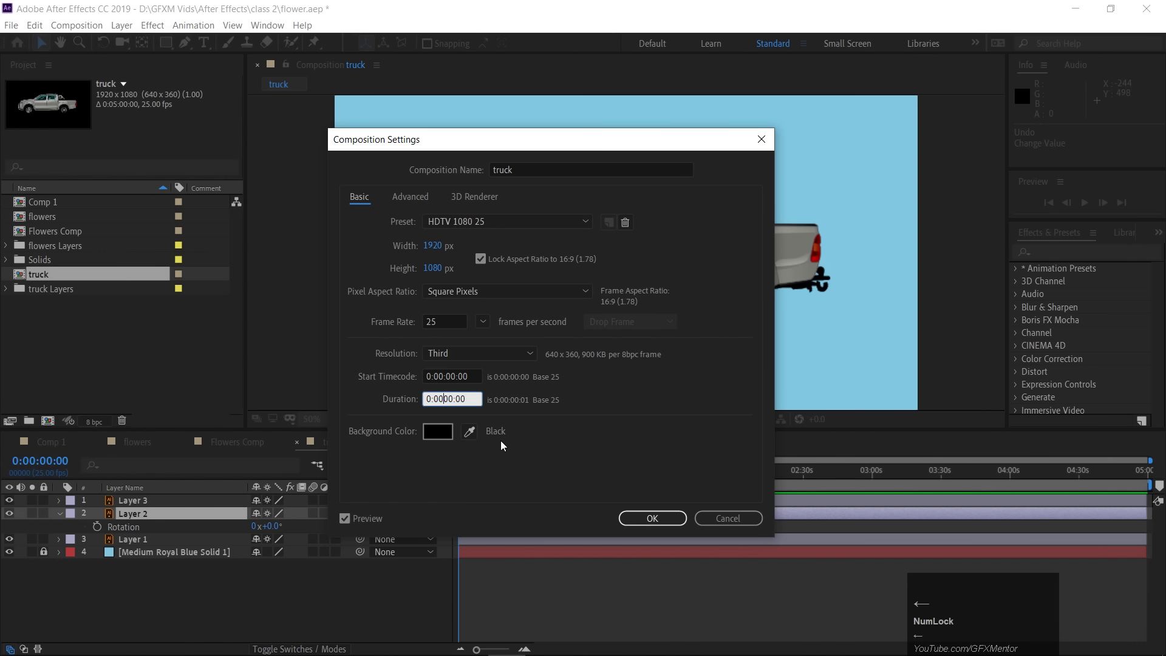
key("shift+;")
key("Right")
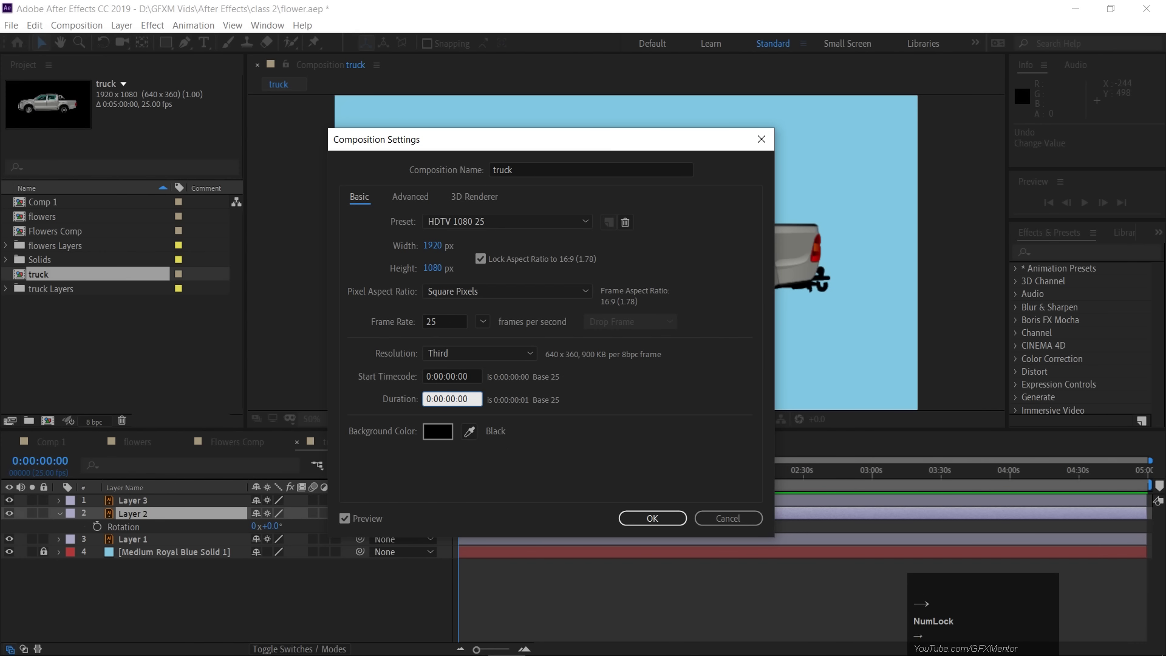
key("shift+Right")
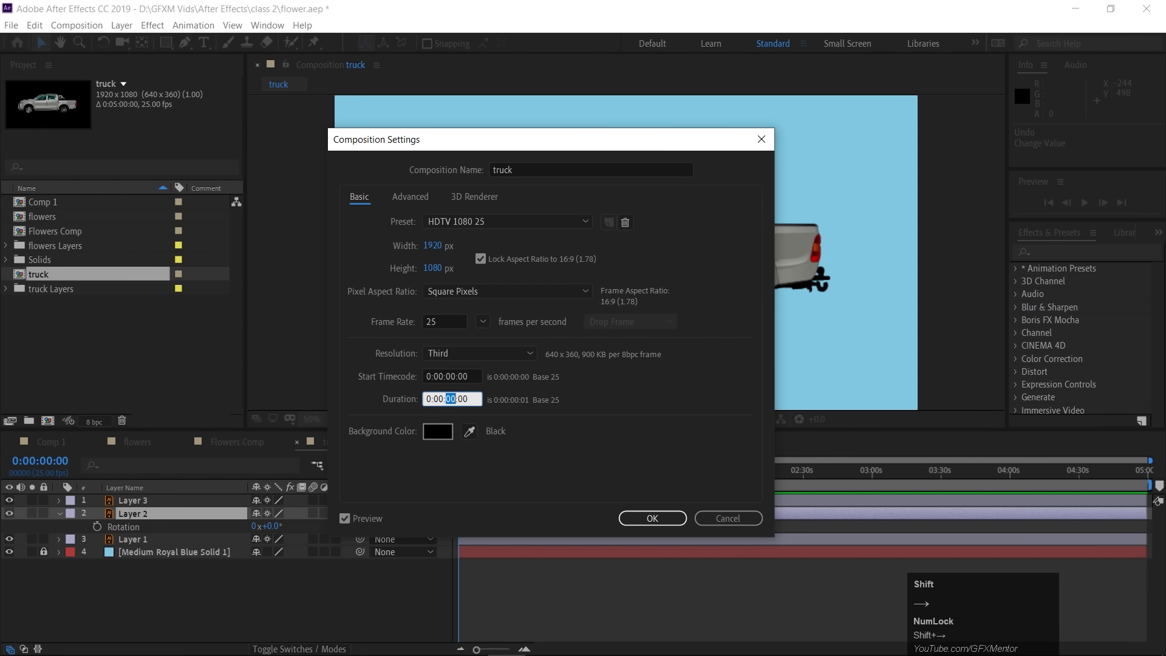
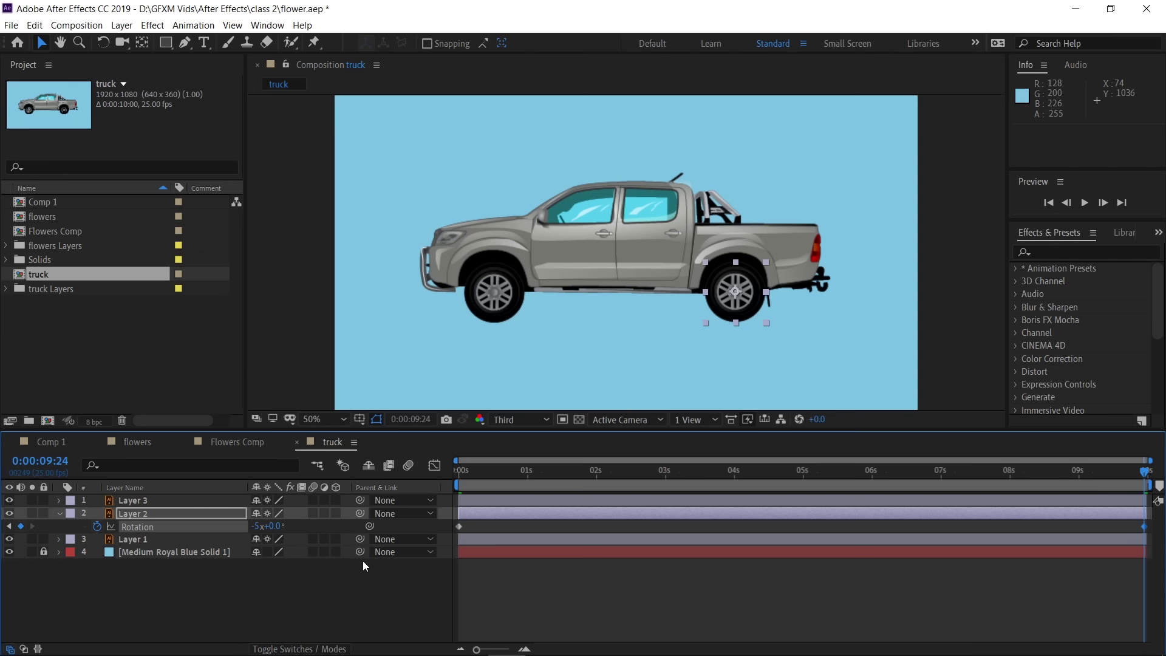
Preview the rear wheel's ten-turn spin and enable motion blur on it
key("space")
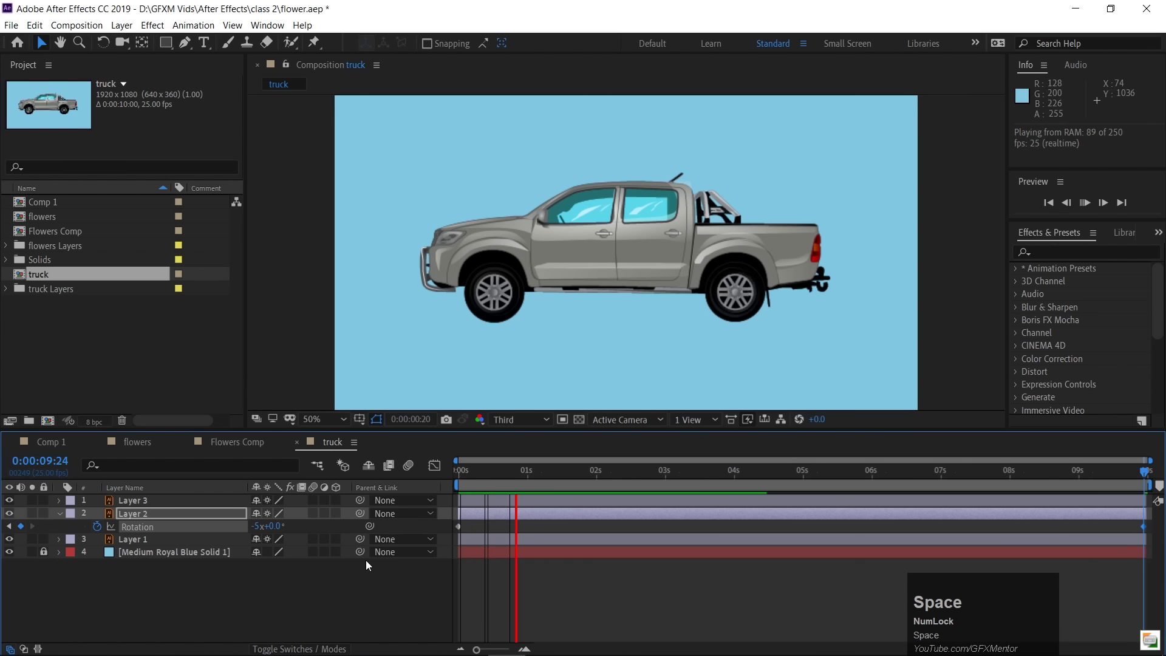
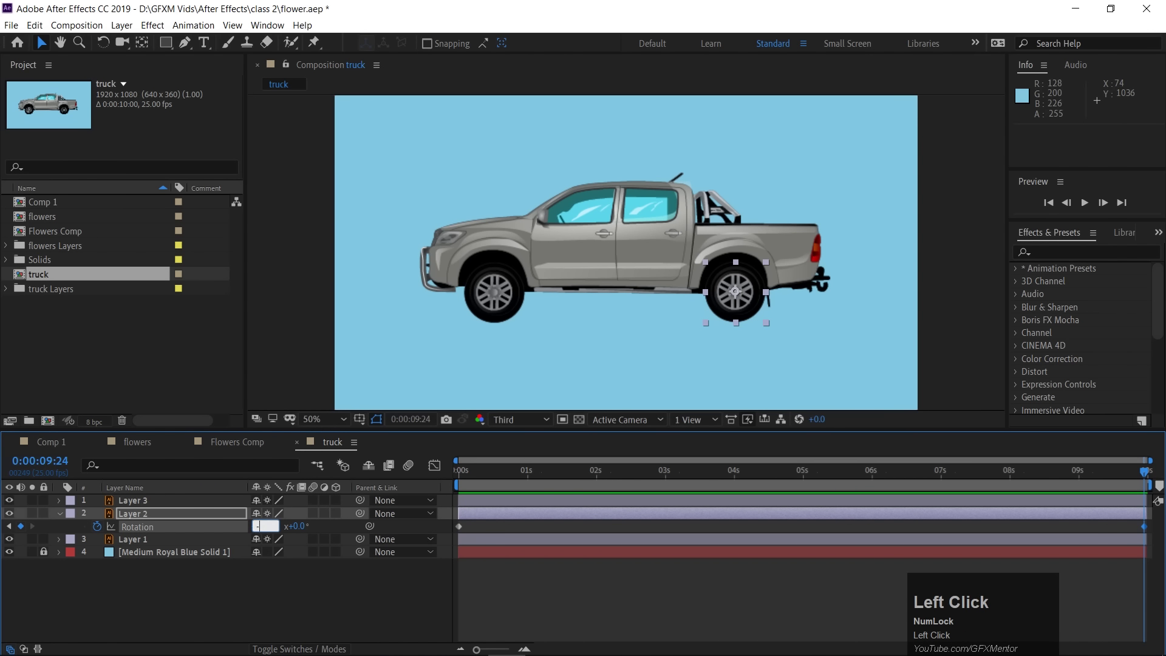
key("space")
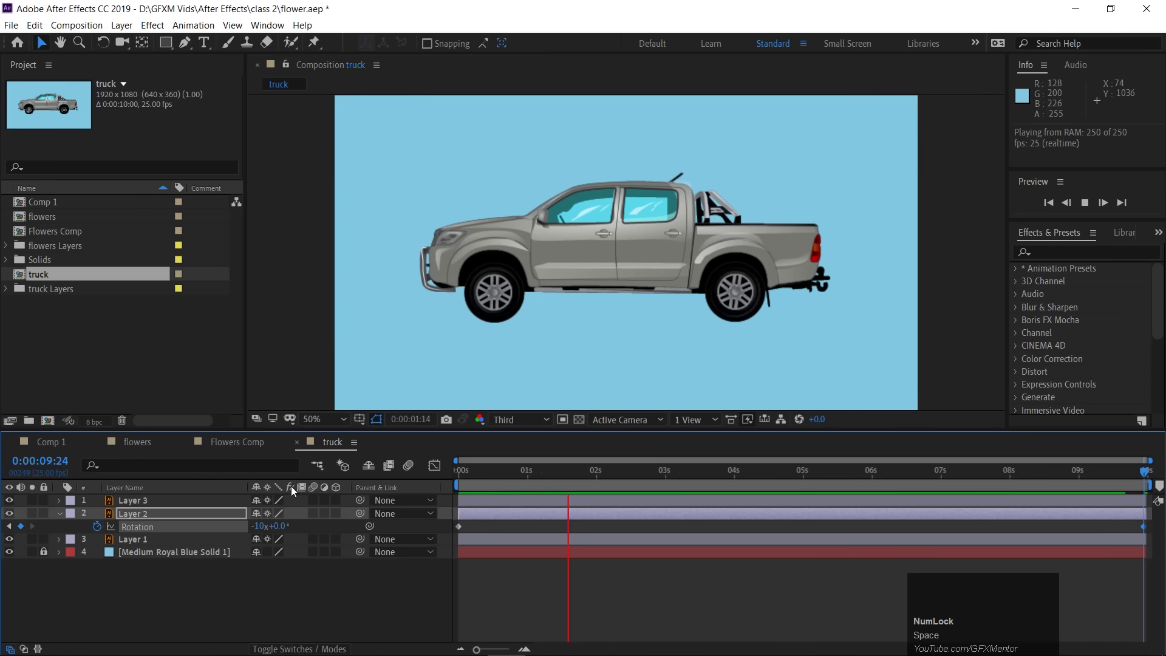
key("space")
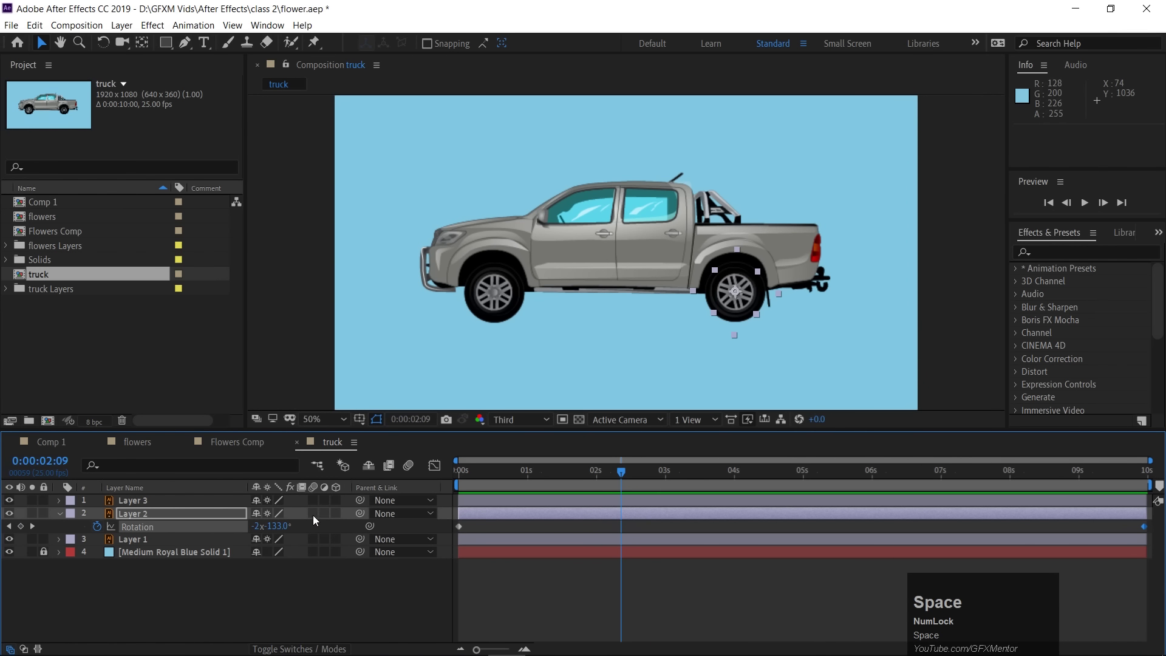
left_click(322, 516)
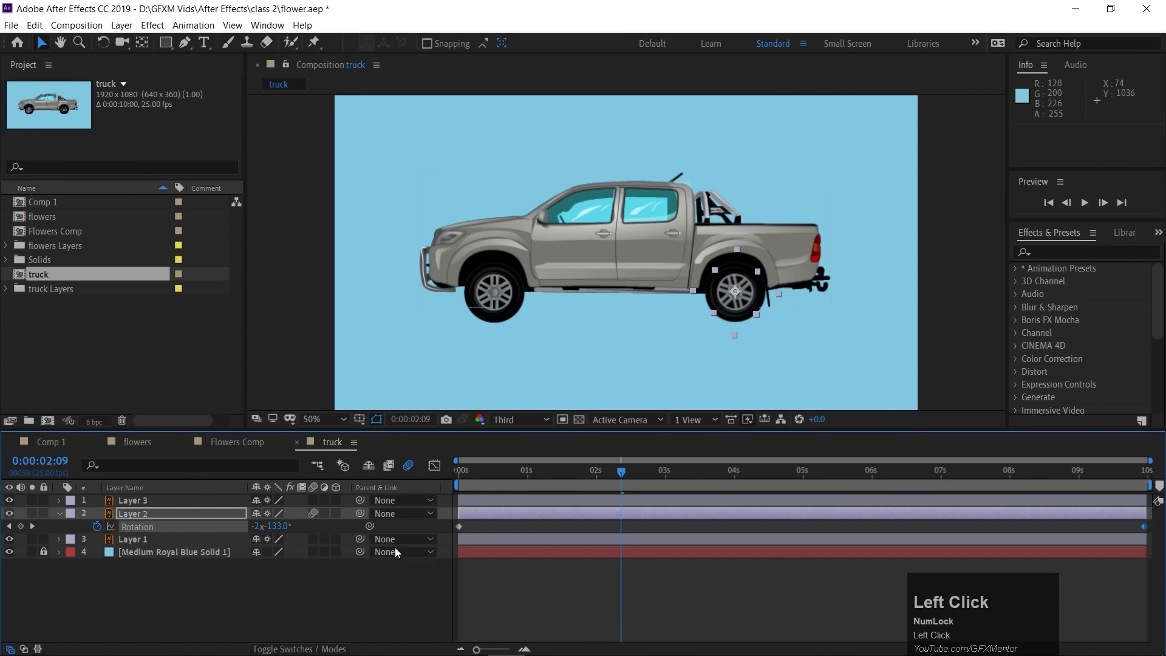
key("space")
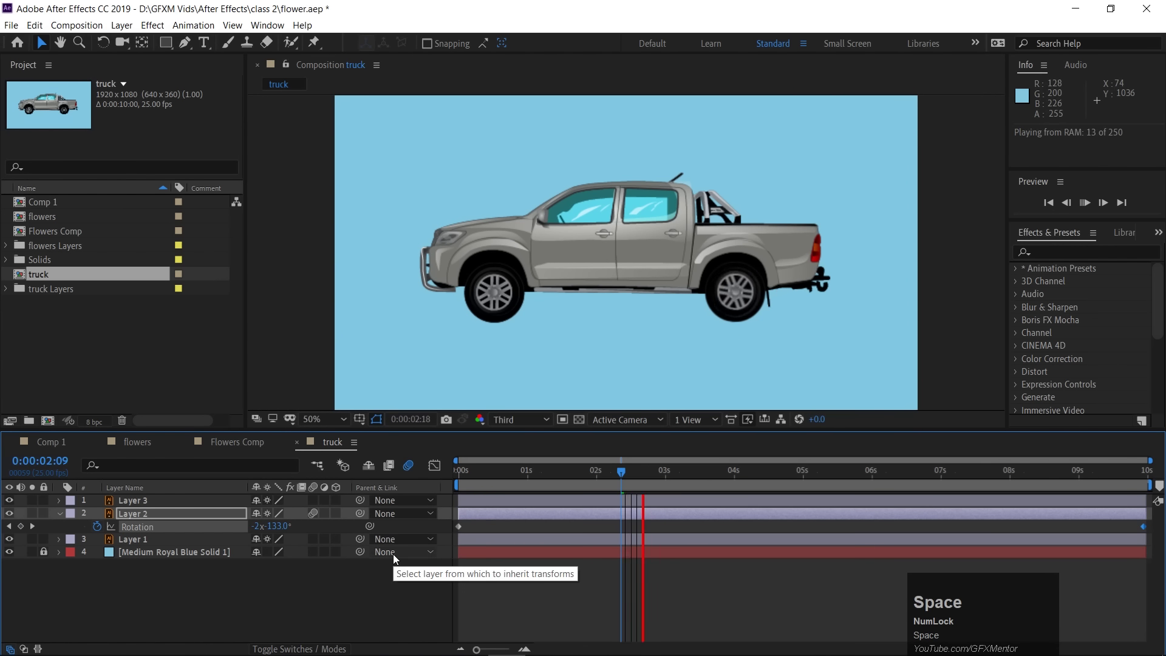
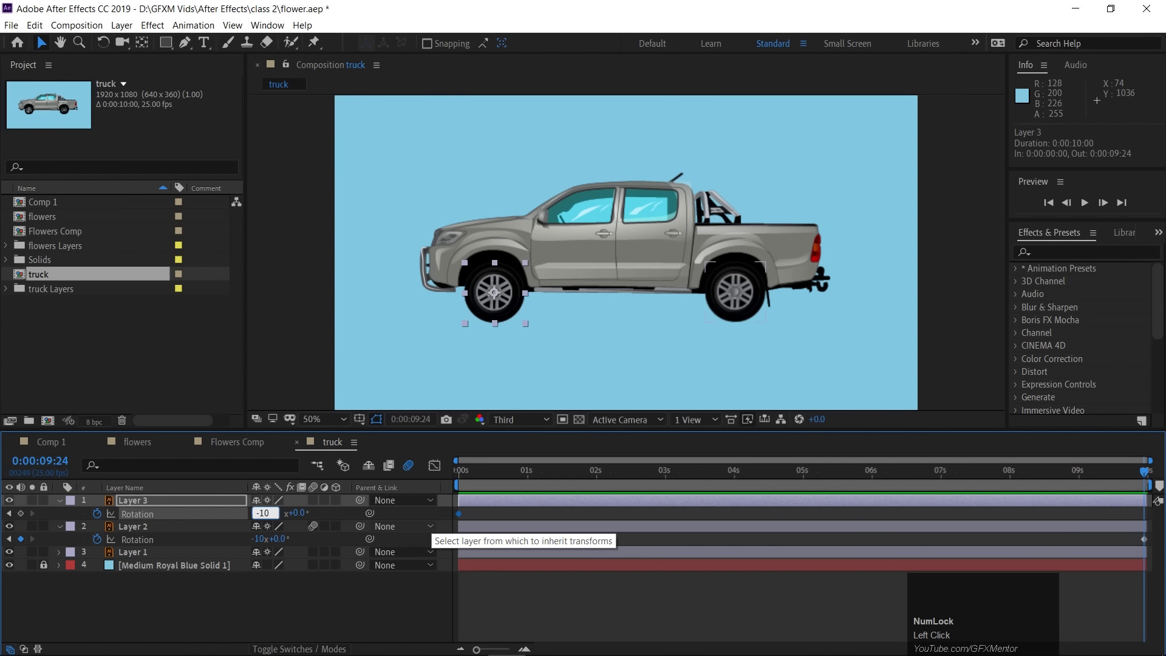
key("space")
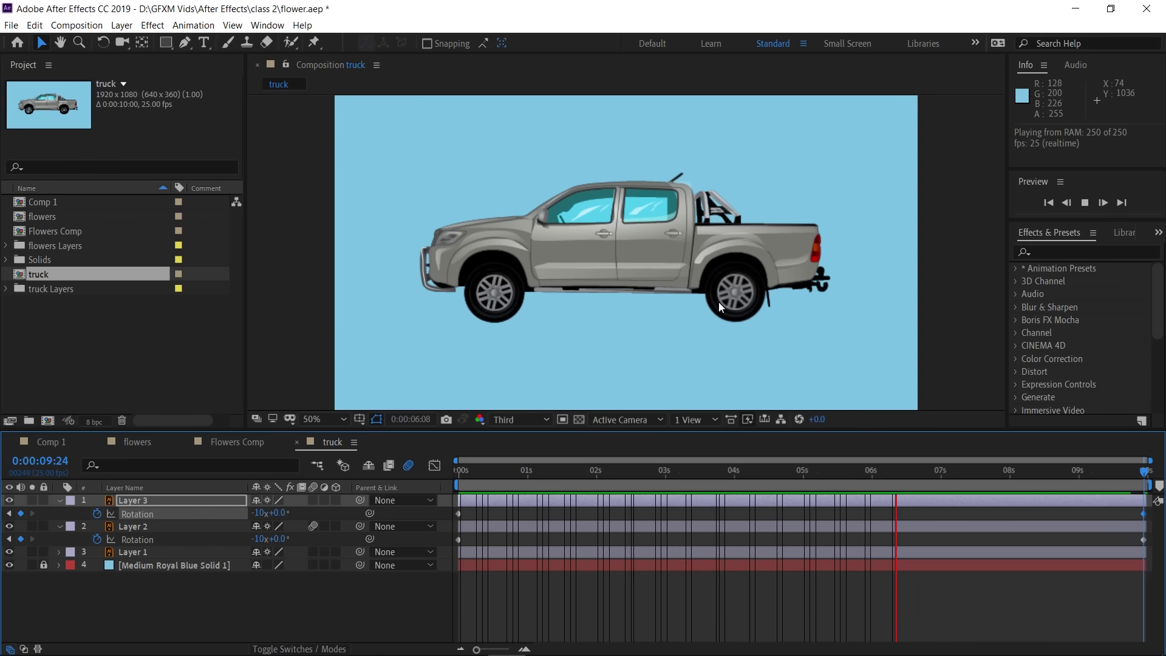
key("space")
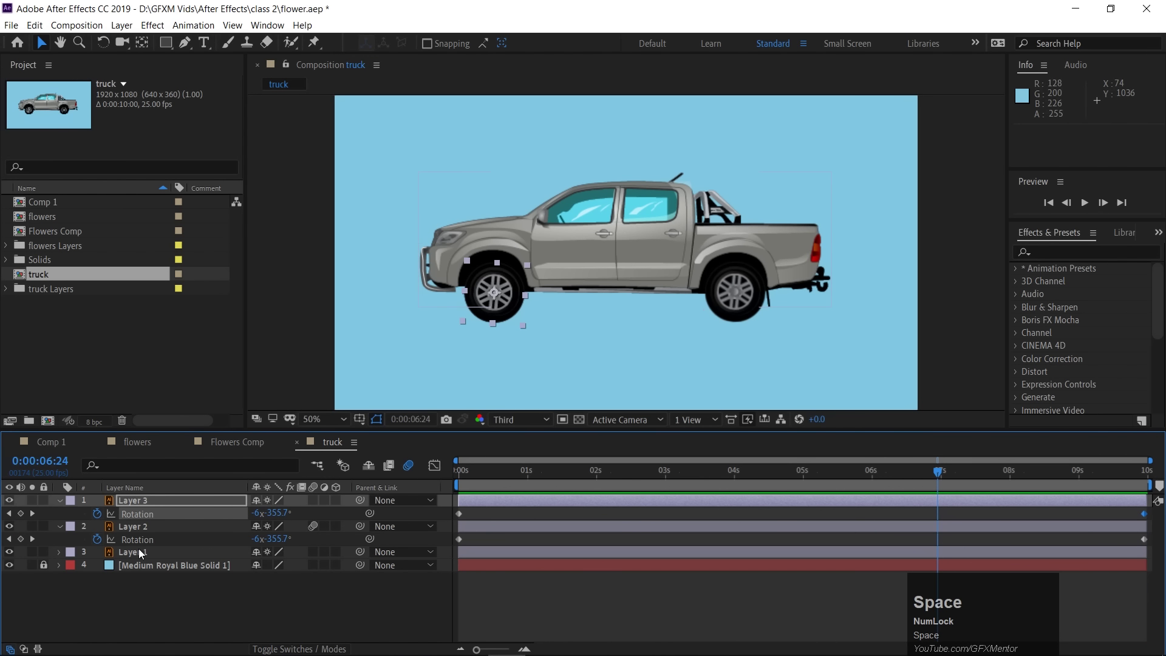
left_click(141, 553)
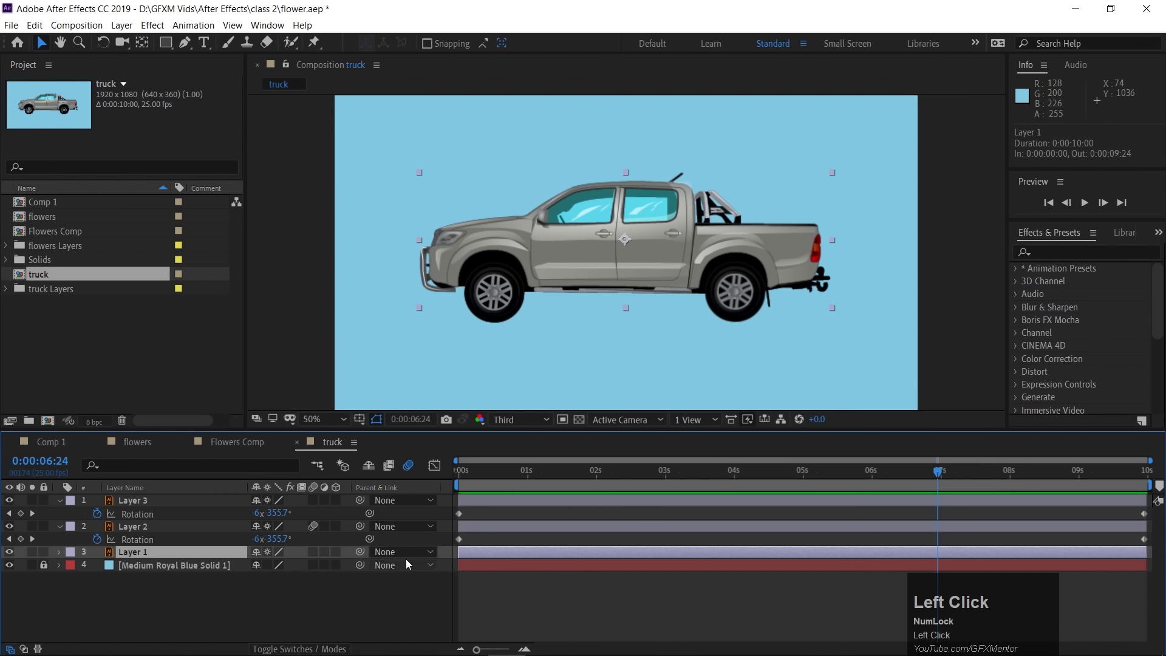
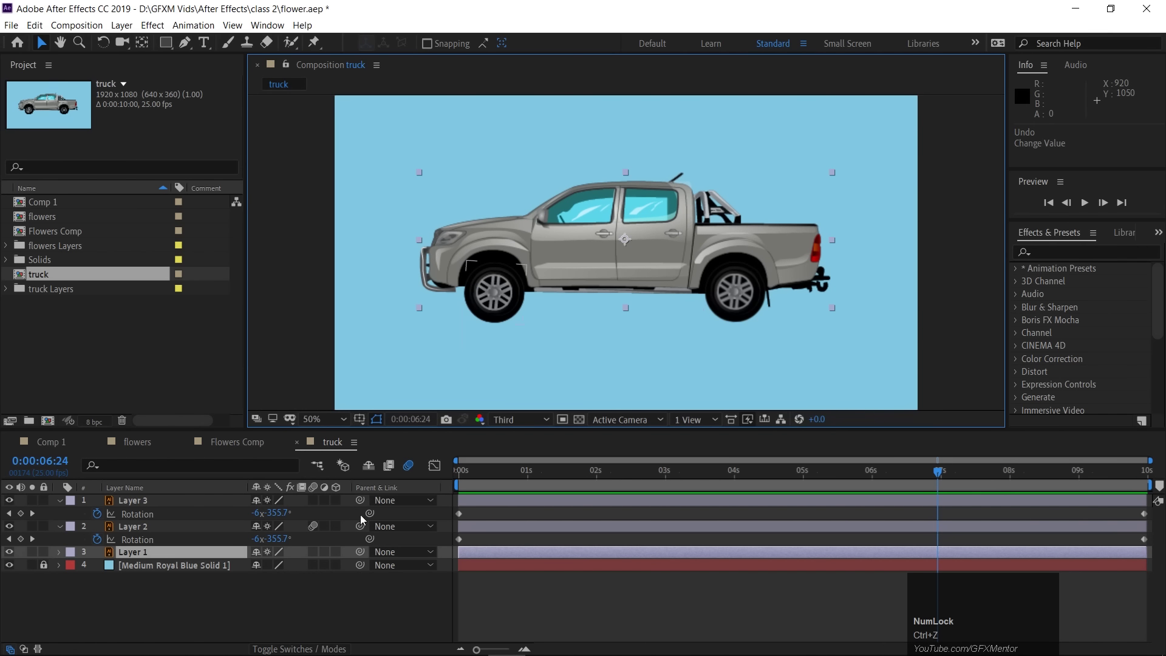
Parent both wheels to the truck body and move the body off the right edge of the frame
left_click_drag(360, 502, 60, 503)
left_click_drag(68, 502, 65, 532)
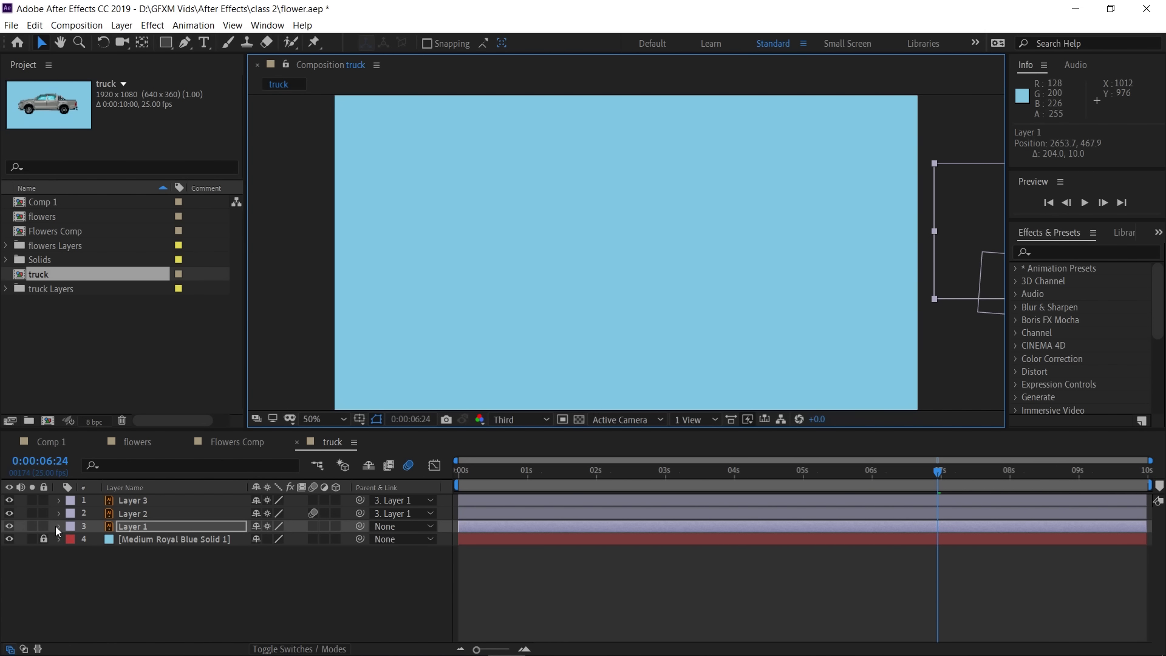
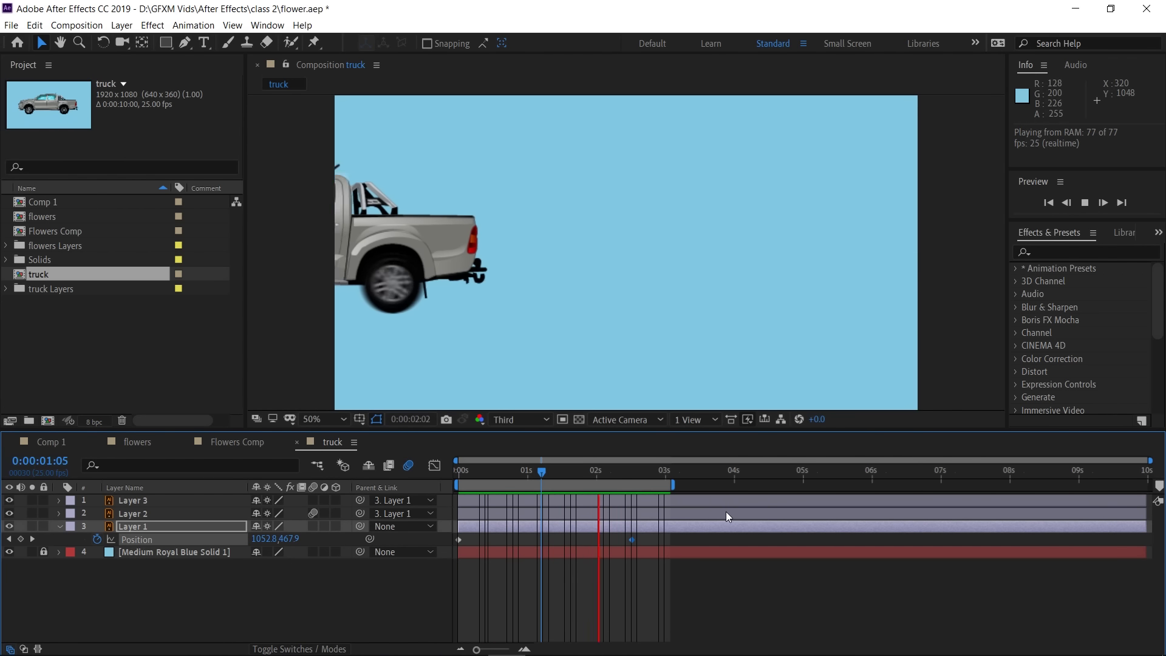
key("space")
left_click(318, 533)
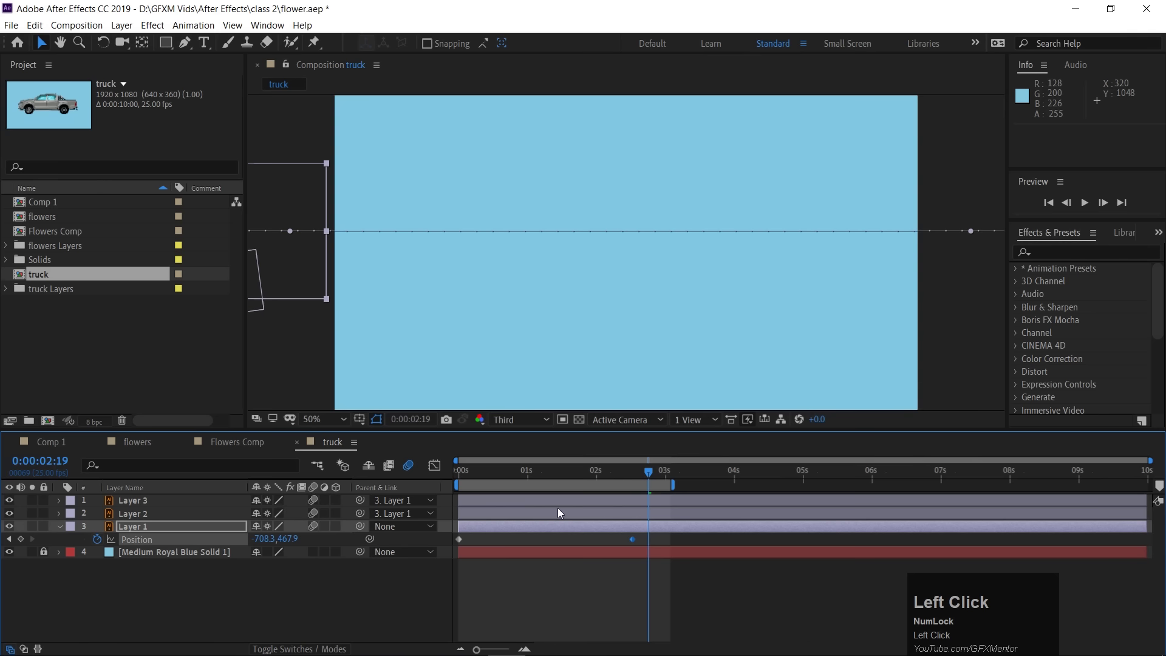
Play back the trial drive, then select the body and both wheel layers at the two-second mark
key("space")
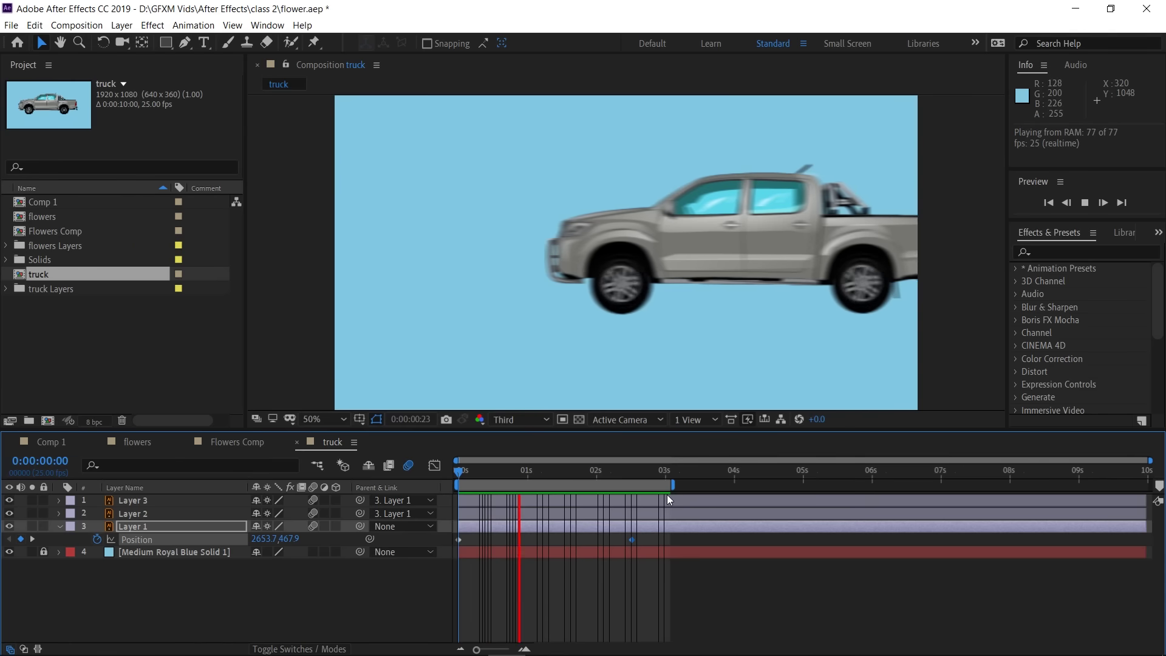
key("space")
left_click(139, 594)
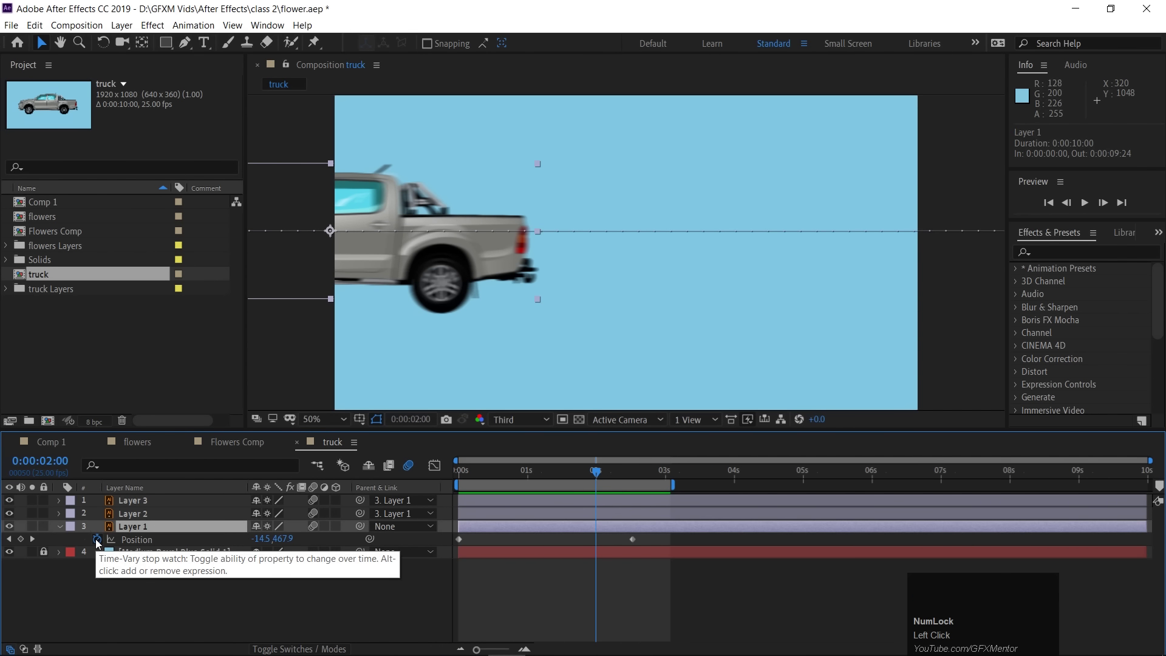
left_click_drag(98, 543, 61, 530)
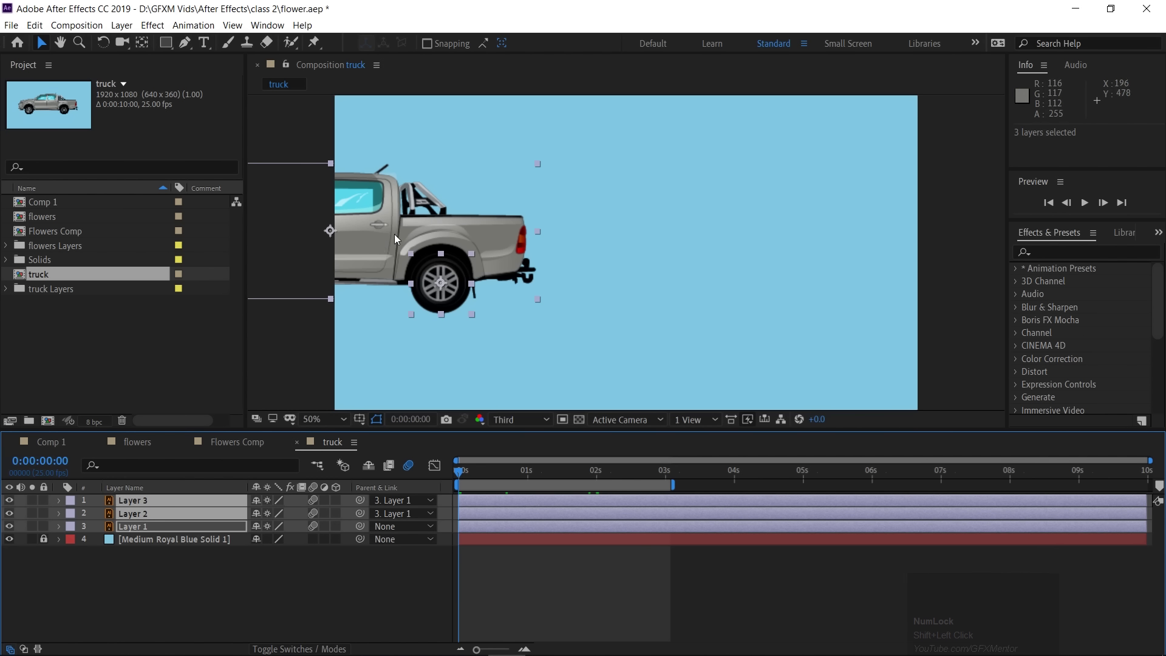
Pre-compose the three truck layers into a nested composition named 'truck'
left_click_drag(376, 263, 672, 267)
key("space")
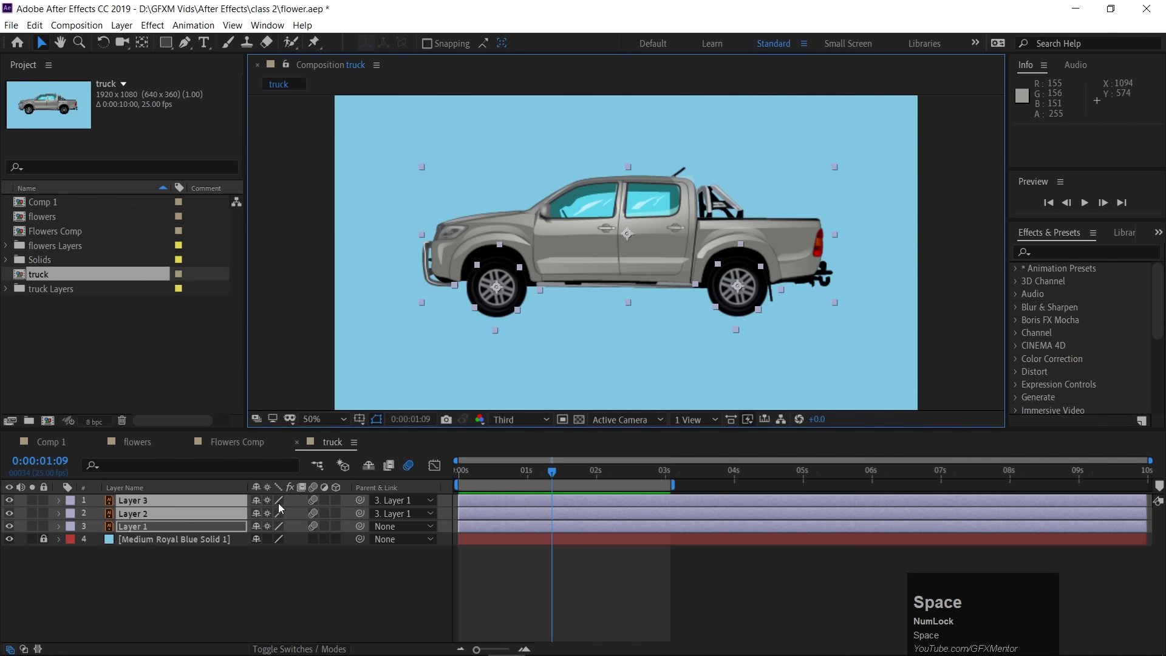
left_click(144, 530)
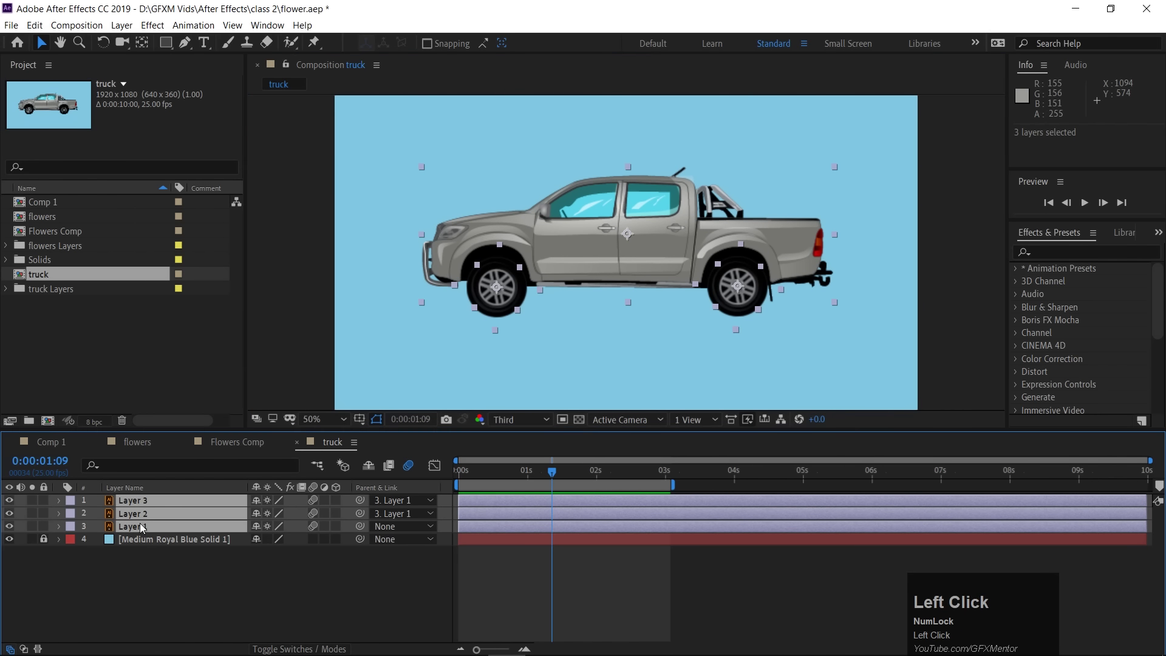
key("ctrl+shift+c")
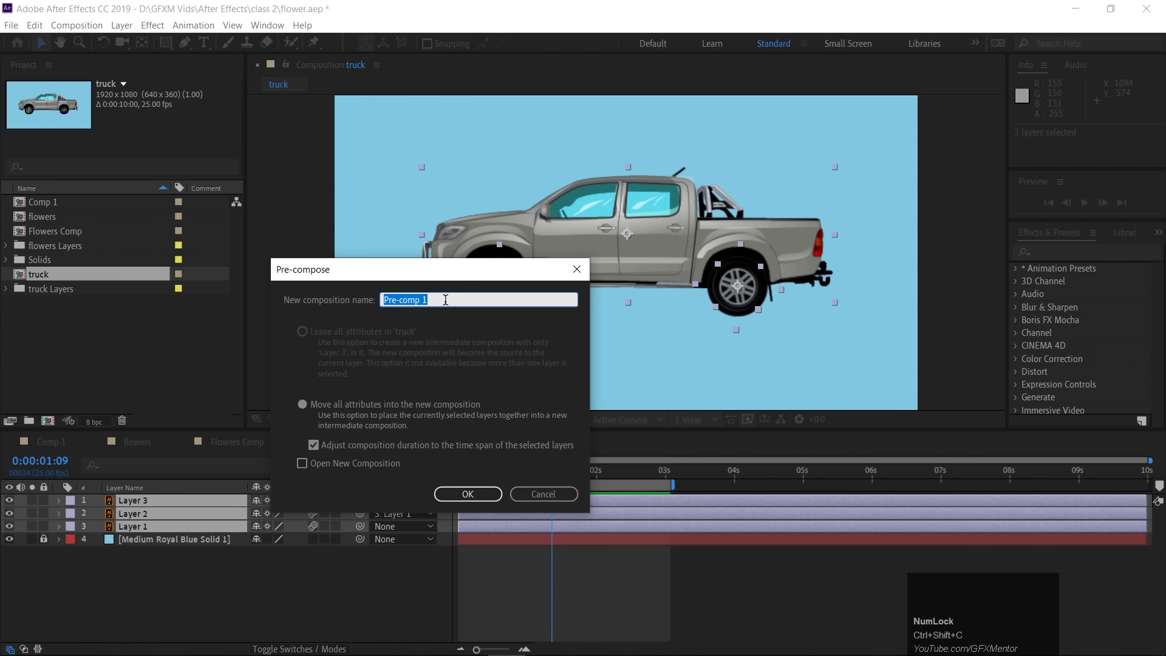
type("truck")
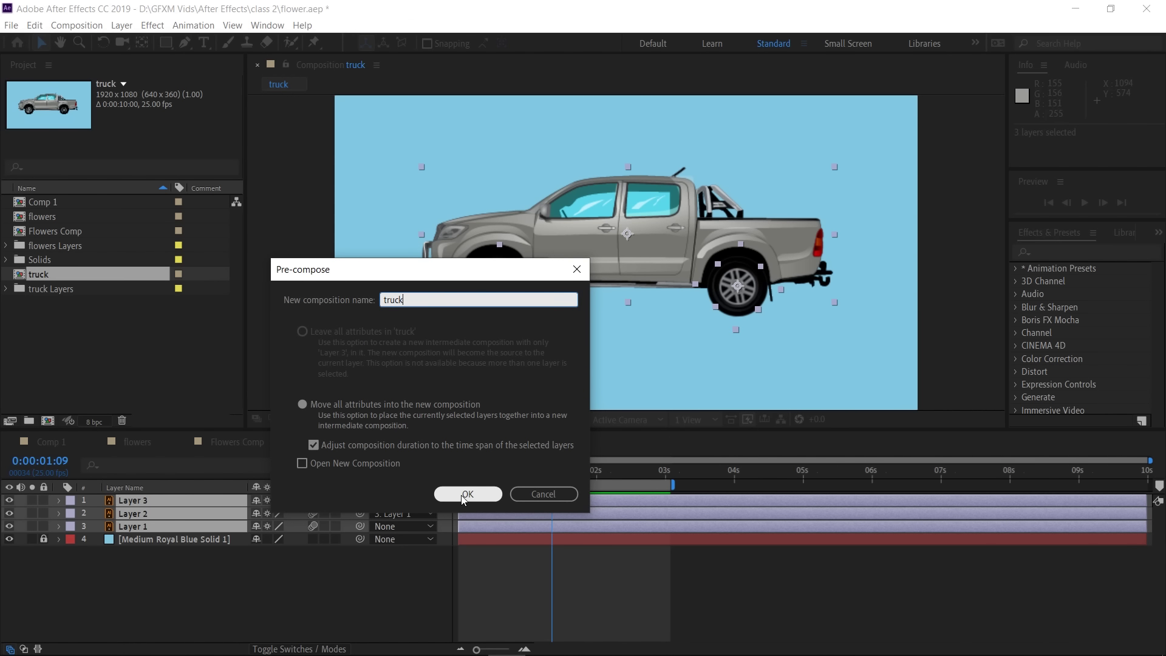
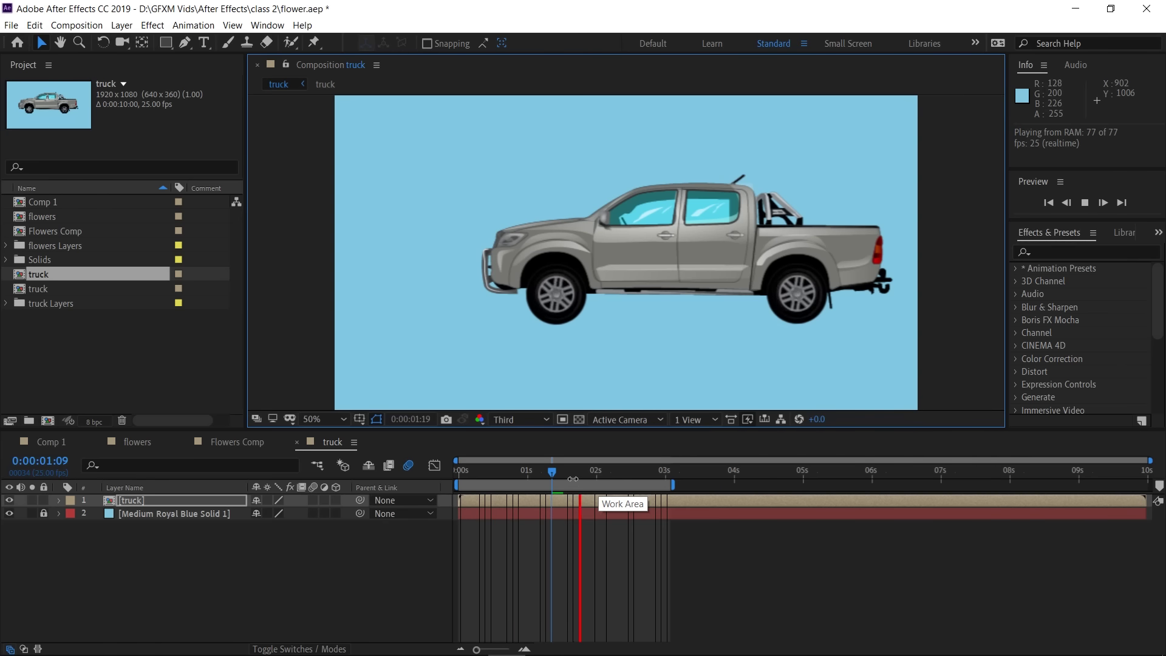
left_click_drag(622, 474, 377, 303)
scroll("down", 3)
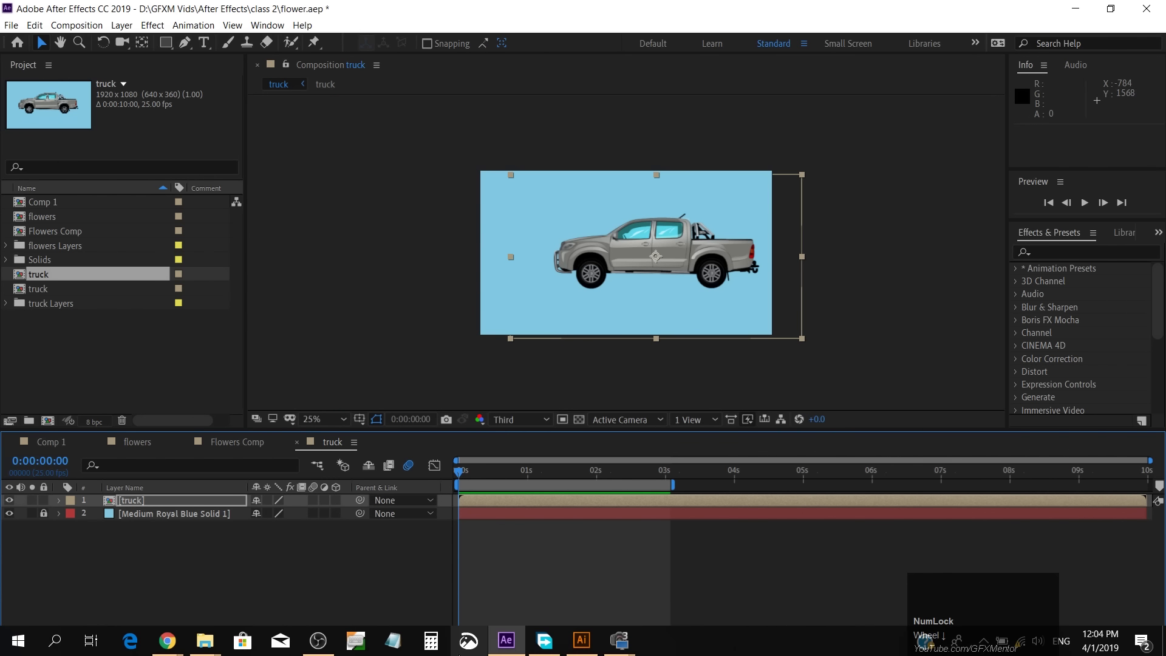
Switch to Illustrator and delete the truck artwork from the desert landscape
left_click(578, 641)
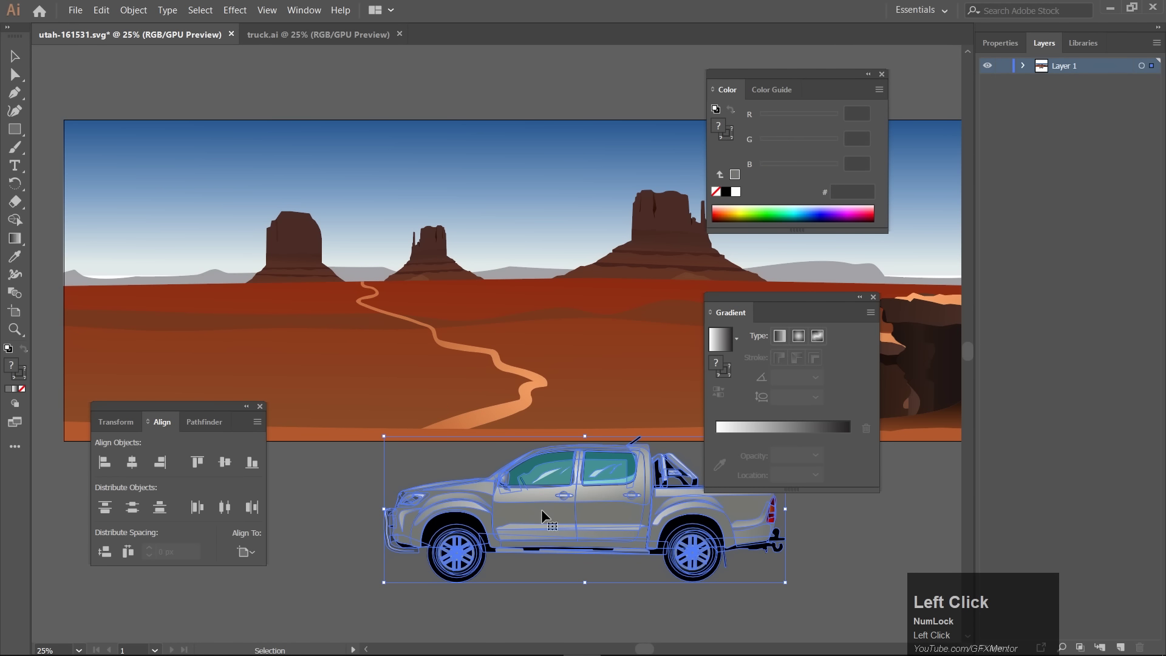
key("Delete")
key("space")
left_click(530, 264)
key("space")
Save the landscape on its own as land.ai on the Desktop
key("ctrl+shift+s")
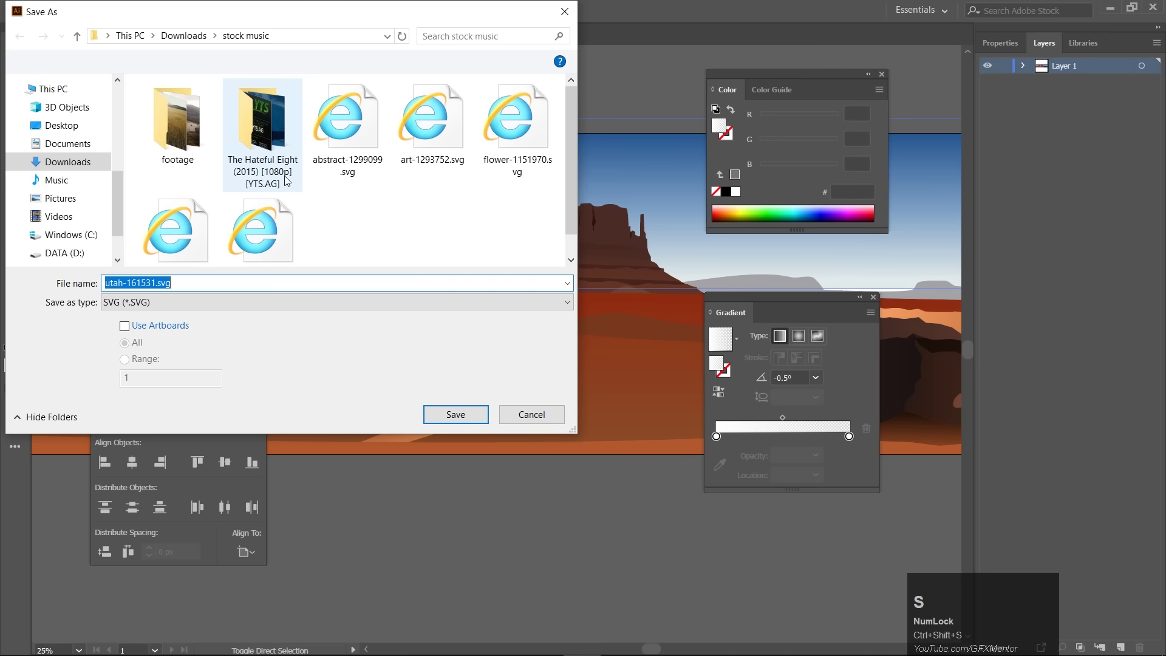
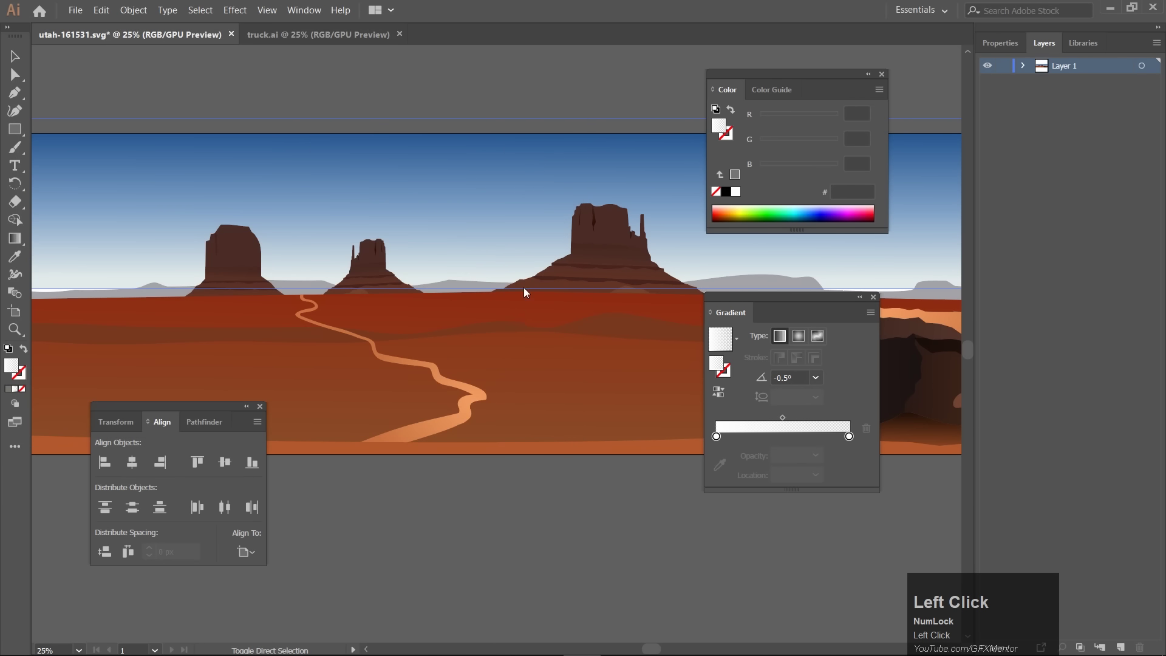
left_click(261, 480)
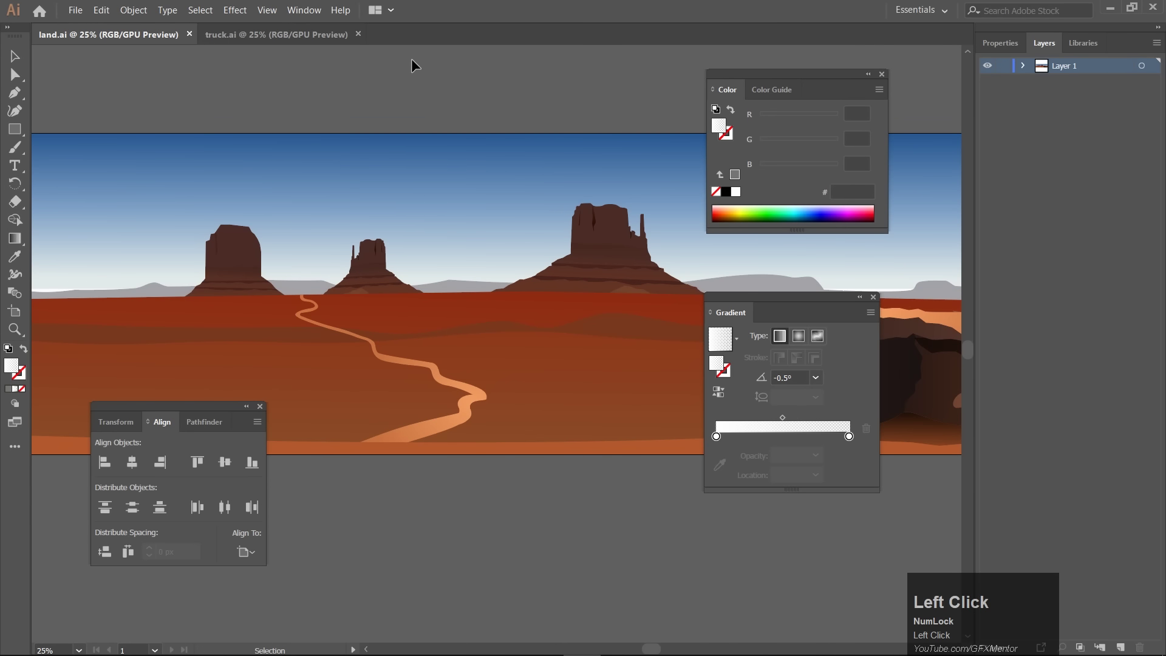
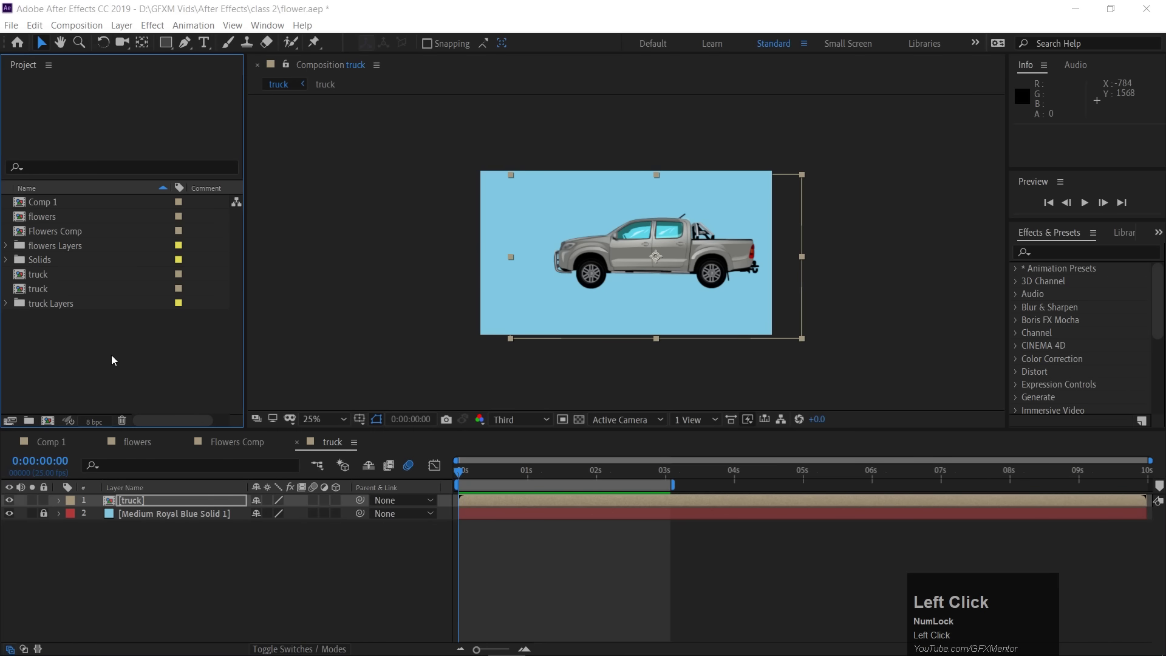
Import land.ai and place it in the timeline beneath the nested truck layer
type("lan")
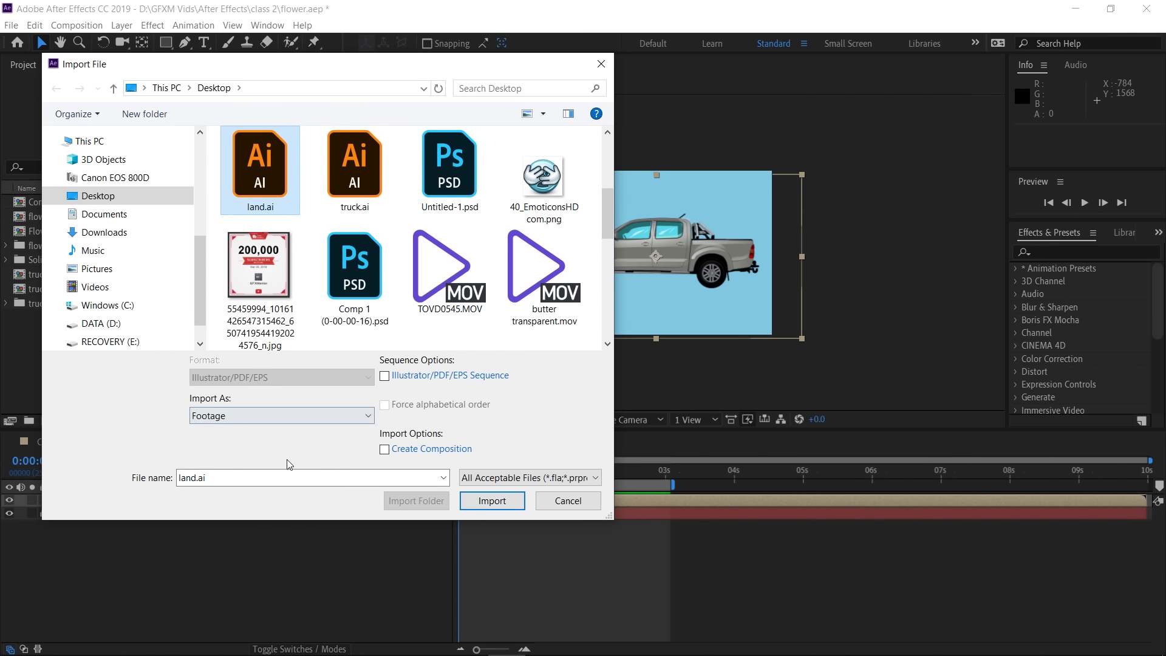
left_click_drag(493, 503, 634, 259)
left_click_drag(646, 251, 63, 504)
Move the truck to its starting spot and record its first Position keyframe
key("p")
left_click_drag(101, 516, 732, 479)
left_click(732, 480)
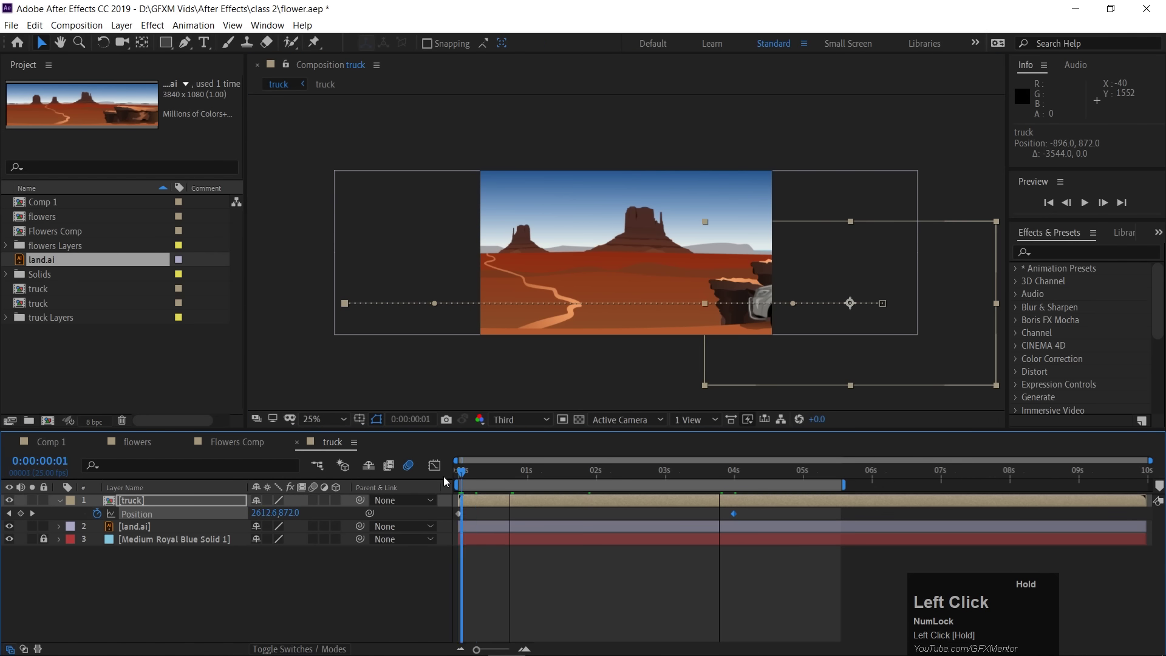
Set start and end Position keyframes on land.ai so the desert pans during the drive
key("space")
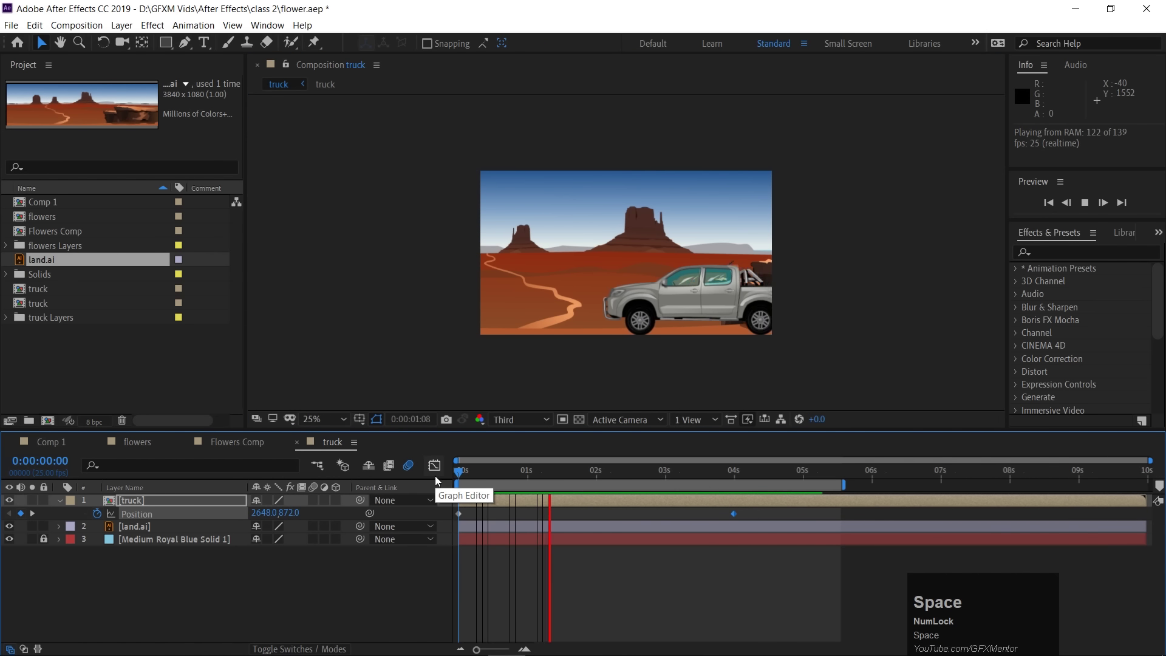
key("space")
left_click_drag(664, 477, 123, 530)
key("p")
left_click_drag(100, 544, 460, 477)
left_click_drag(460, 476, 708, 480)
left_click(708, 480)
Play back the finished scene with the truck driving over the scrolling landscape
key("space")
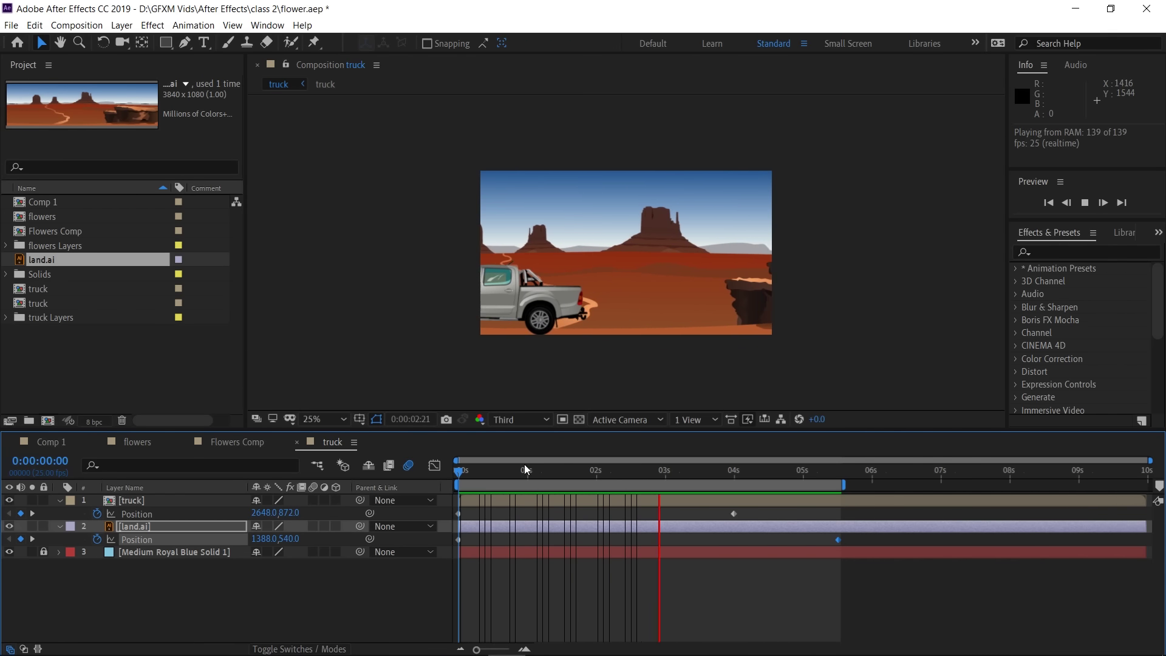
key("space")
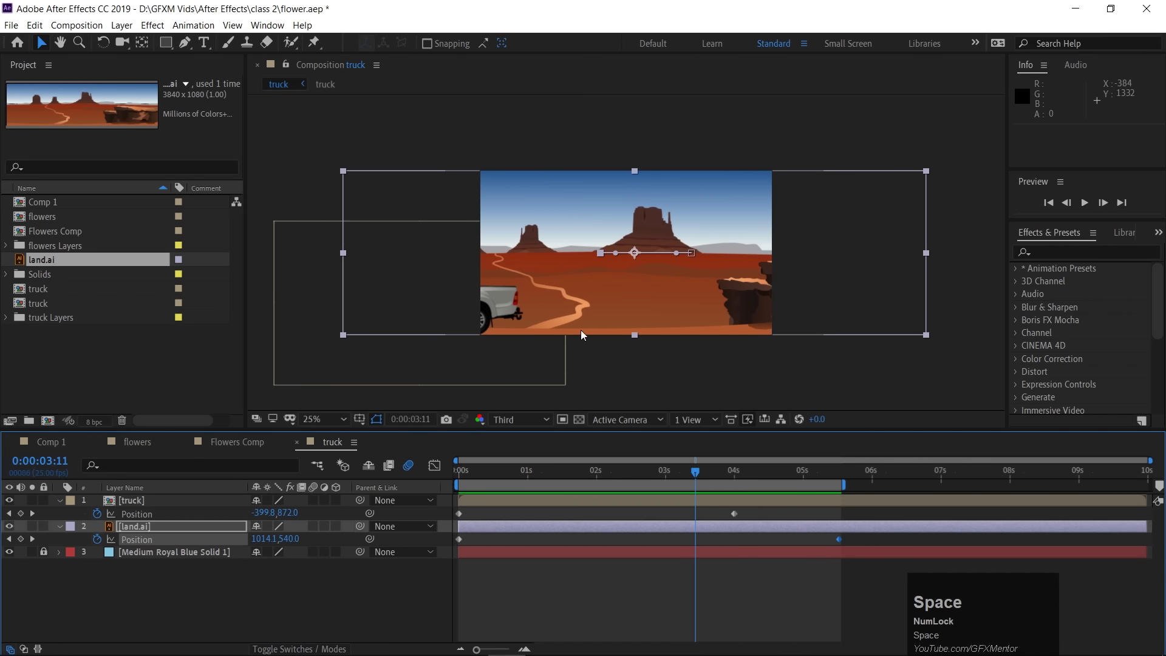
scroll("up", 3)
left_click(135, 506)
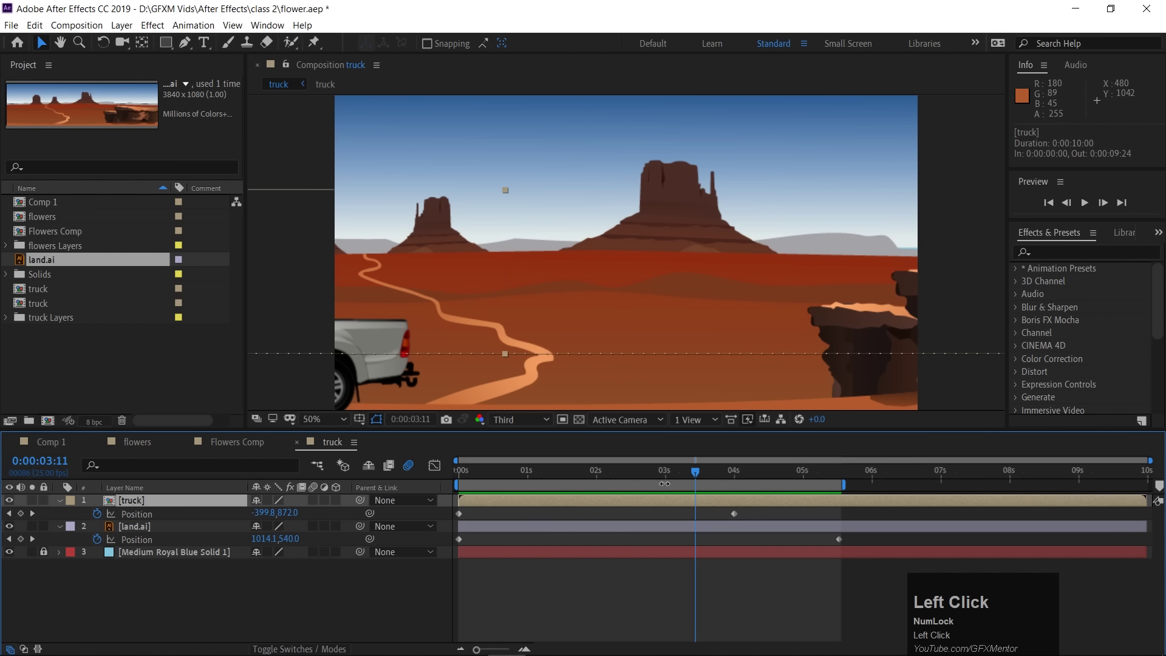
left_click_drag(684, 475, 503, 470)
key("space")
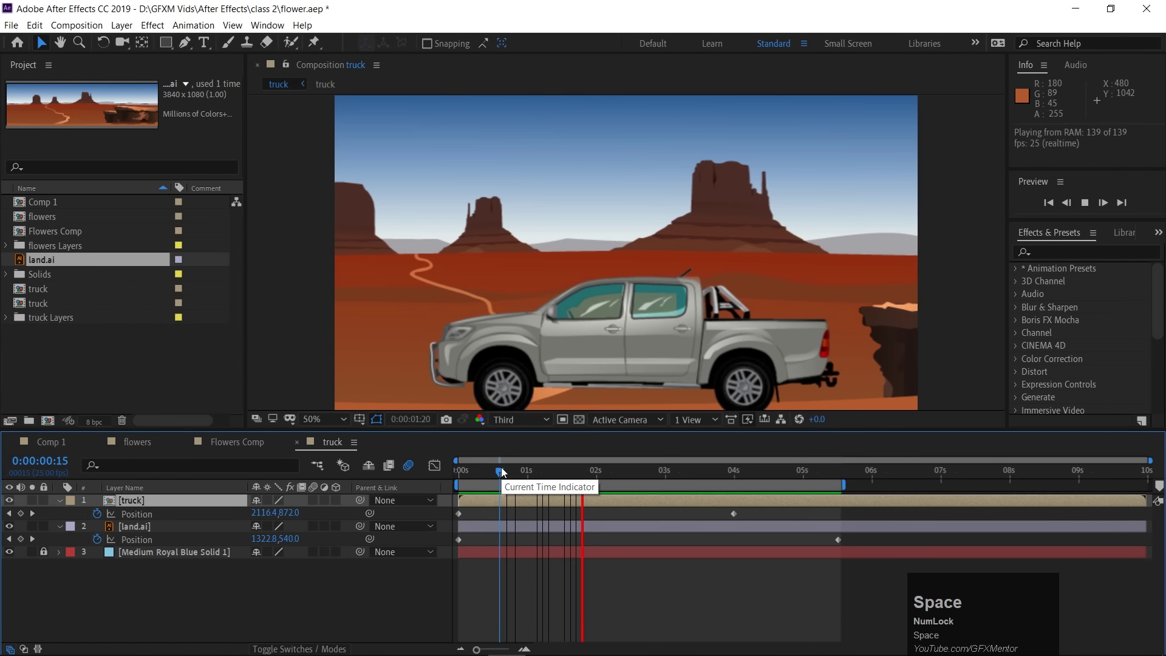